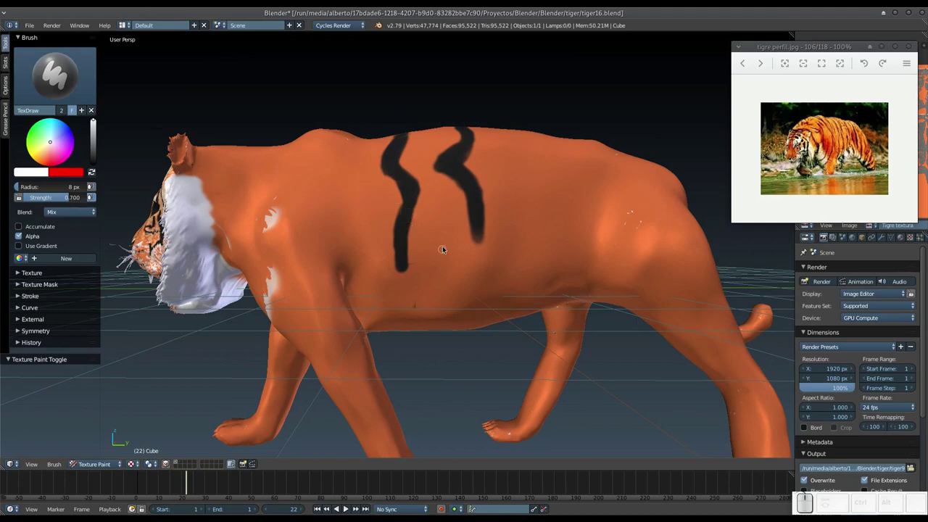
Step: Enlarge the TexDraw brush radius and begin painting white onto the tiger's chest
drag(362, 311, 444, 235)
drag(449, 237, 461, 246)
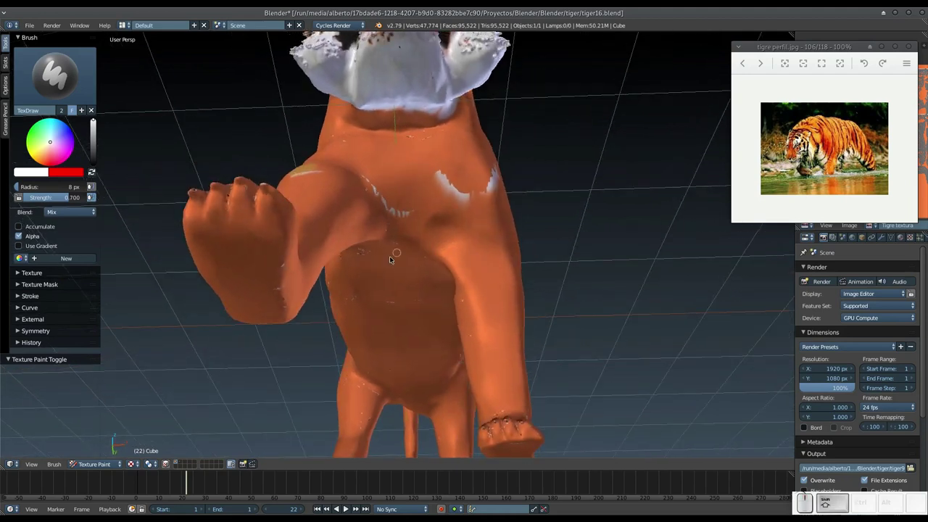
key(f)
click(399, 272)
scroll(up, 3)
drag(397, 270, 397, 273)
scroll(up, 3)
middle_click(397, 274)
scroll(up, 3)
click(381, 205)
scroll(up, 3)
drag(382, 206, 402, 223)
Step: Set brush strength to 1.0 and paint white across the chest, lower chest and upper front leg
key(shift+f)
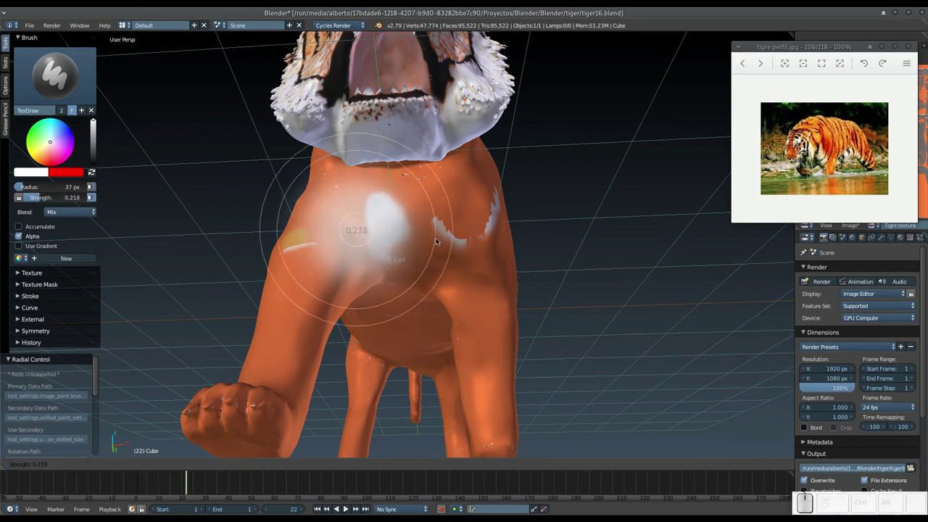
click(371, 231)
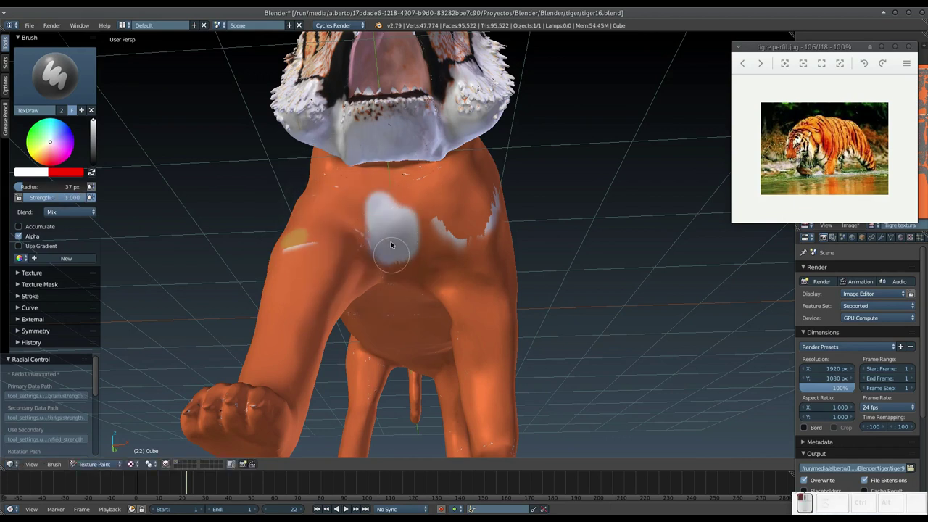
drag(426, 251, 386, 252)
middle_click(387, 242)
drag(413, 157, 367, 236)
drag(366, 236, 458, 279)
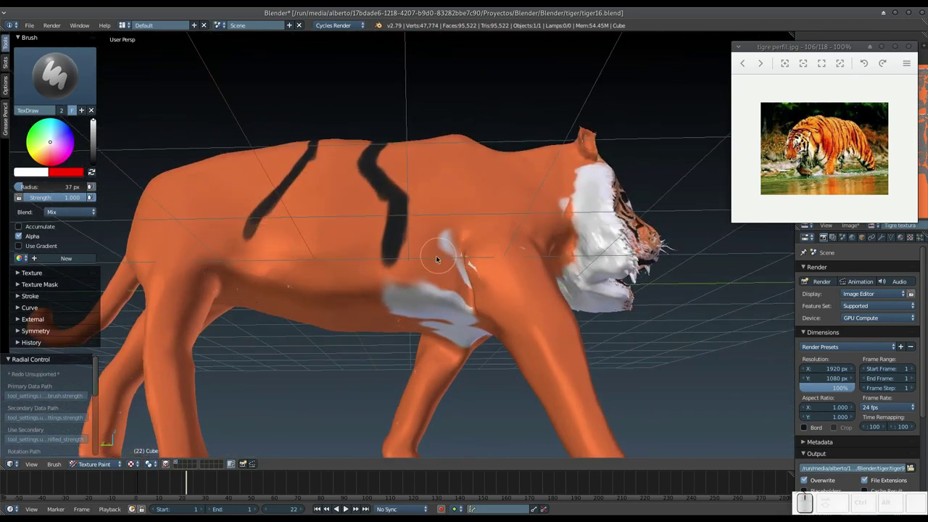
drag(445, 306, 260, 289)
Step: Orbit the view under the tiger toward its belly
middle_click(257, 290)
scroll(up, 3)
middle_click(290, 292)
middle_click(322, 315)
middle_click(345, 258)
middle_click(381, 277)
middle_click(402, 288)
scroll(down, 3)
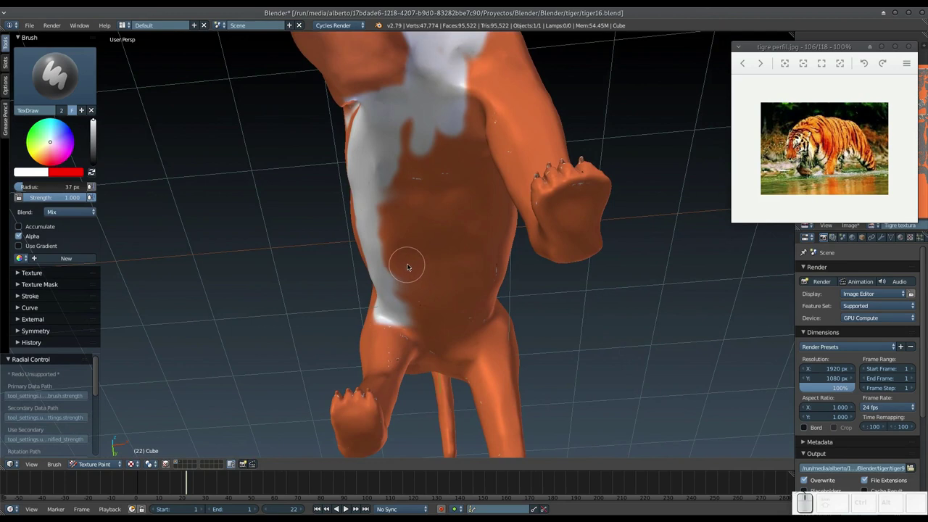
Step: Paint white strokes along the tiger's belly and underside
click(427, 183)
drag(416, 108, 420, 257)
drag(410, 273, 406, 289)
middle_click(409, 297)
click(401, 299)
middle_click(409, 297)
drag(367, 326, 459, 202)
middle_click(485, 154)
drag(529, 201, 430, 221)
drag(438, 237, 463, 215)
middle_click(465, 228)
middle_click(455, 137)
Step: Paint white onto the inner legs and along the belly band under the flank
drag(412, 170, 396, 186)
middle_click(404, 183)
drag(480, 246, 510, 321)
drag(511, 329, 514, 355)
drag(510, 346, 453, 338)
middle_click(490, 362)
click(397, 265)
middle_click(432, 306)
middle_click(422, 255)
drag(365, 308, 349, 316)
middle_click(357, 311)
drag(374, 210, 388, 179)
middle_click(389, 180)
drag(366, 116, 458, 214)
middle_click(463, 237)
Step: Paint white down the front legs and along the remaining underside
drag(523, 277, 553, 237)
drag(541, 234, 501, 352)
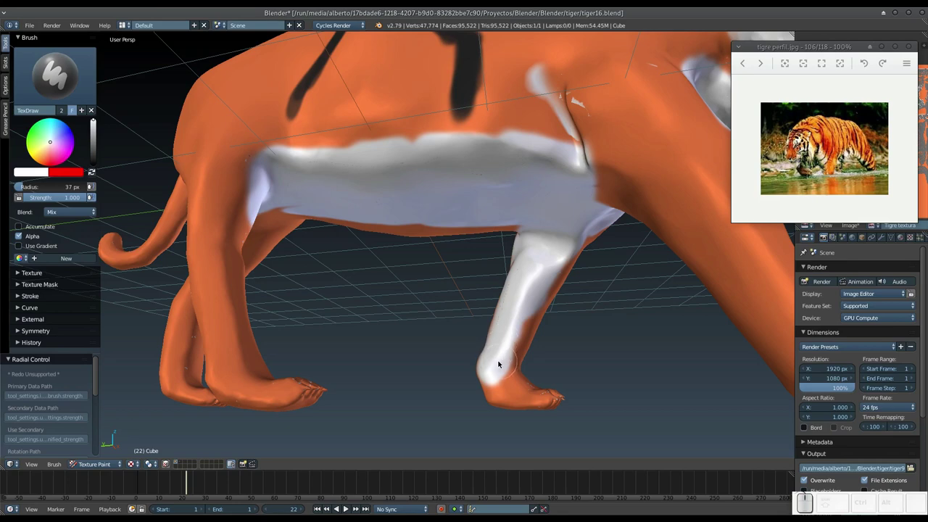
middle_click(511, 355)
drag(517, 351, 517, 284)
drag(485, 273, 494, 339)
middle_click(496, 324)
scroll(down, 3)
click(500, 360)
middle_click(516, 350)
drag(545, 342, 489, 264)
drag(484, 271, 450, 395)
middle_click(492, 376)
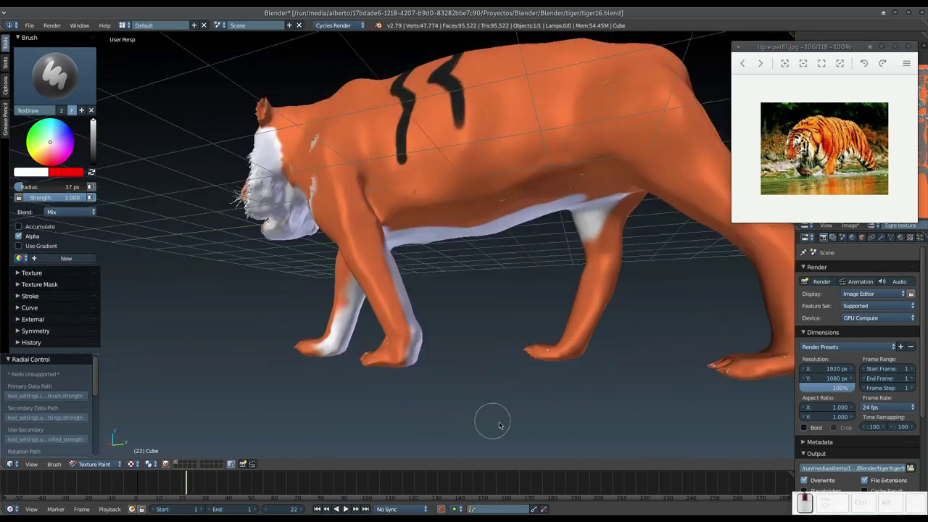
middle_click(469, 394)
drag(456, 269, 484, 339)
middle_click(463, 297)
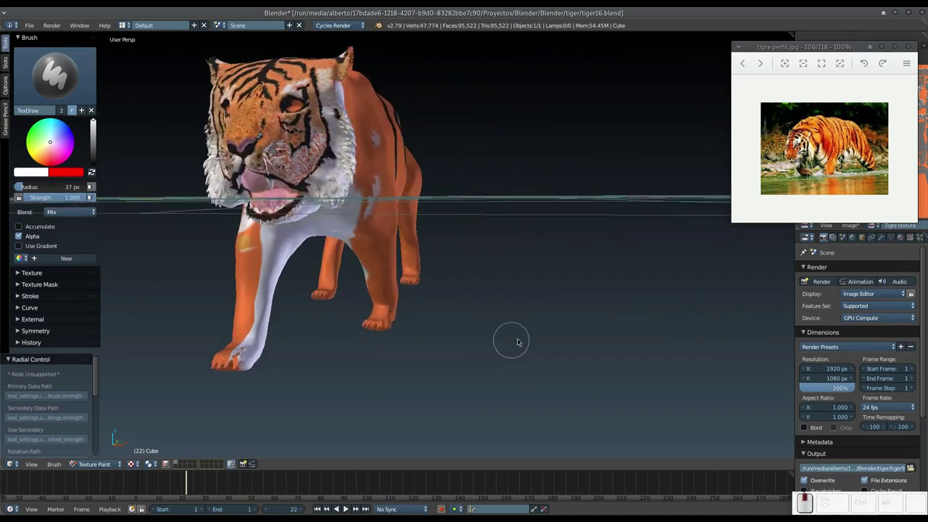
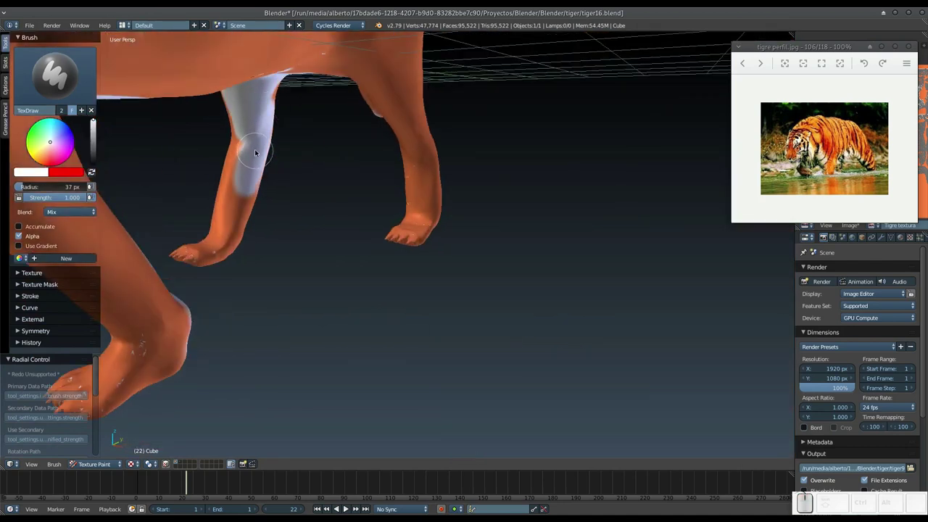
Step: Paint white over the inner and rear faces of one hind leg
drag(259, 133, 275, 193)
middle_click(222, 201)
drag(278, 195, 240, 228)
drag(280, 202, 524, 167)
drag(497, 86, 429, 209)
drag(429, 209, 489, 180)
drag(422, 199, 425, 207)
drag(450, 234, 440, 179)
middle_click(439, 227)
Step: Paint white onto the other hind leg
drag(431, 182, 423, 183)
middle_click(419, 216)
middle_click(482, 296)
scroll(down, 3)
click(52, 97)
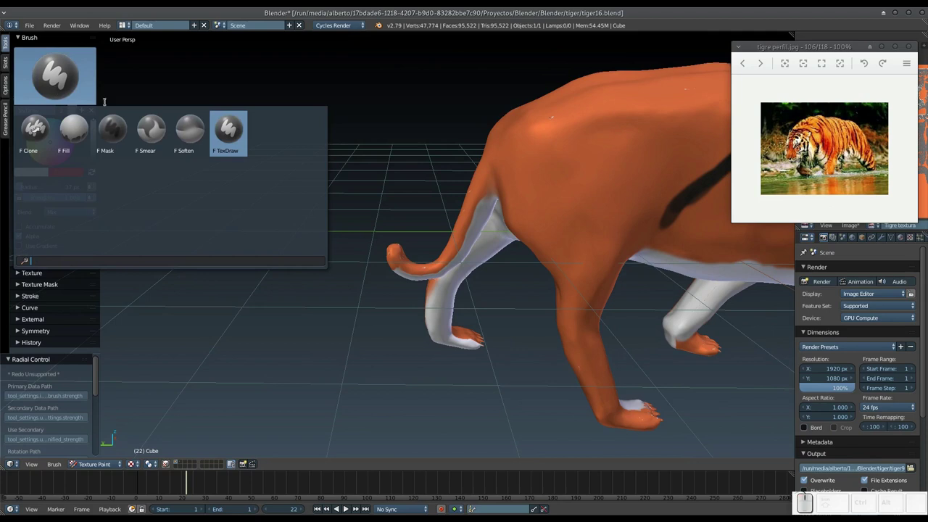
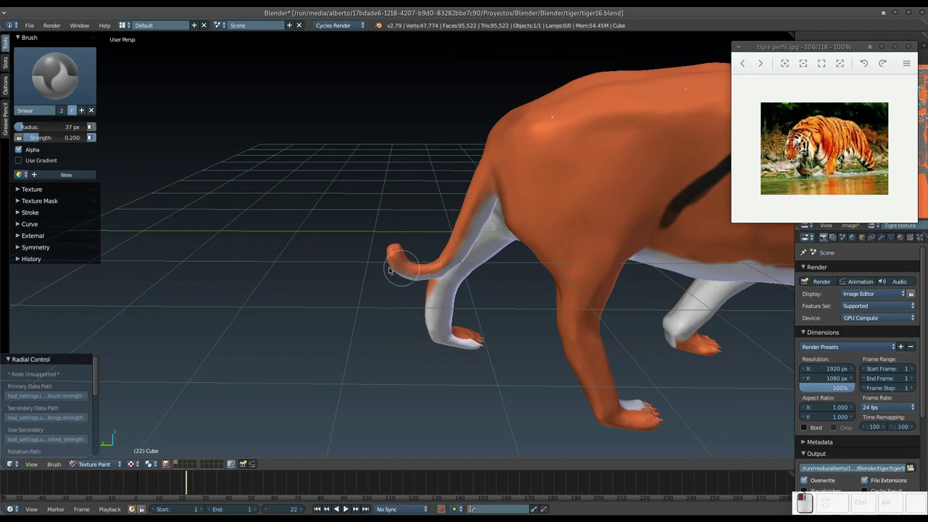
Step: Smear the white-orange edges on the legs with the Smear brush
middle_click(402, 269)
middle_click(332, 204)
drag(316, 169, 380, 249)
middle_click(380, 250)
drag(358, 269, 393, 247)
middle_click(394, 246)
scroll(up, 3)
click(403, 255)
middle_click(406, 258)
scroll(up, 3)
click(460, 251)
scroll(up, 3)
drag(437, 225, 463, 288)
Step: Blend the remaining white leg patches softly into the orange fur
scroll(up, 3)
middle_click(468, 278)
scroll(up, 3)
click(418, 273)
click(422, 280)
click(418, 295)
drag(423, 337, 432, 346)
middle_click(432, 346)
middle_click(394, 355)
middle_click(475, 301)
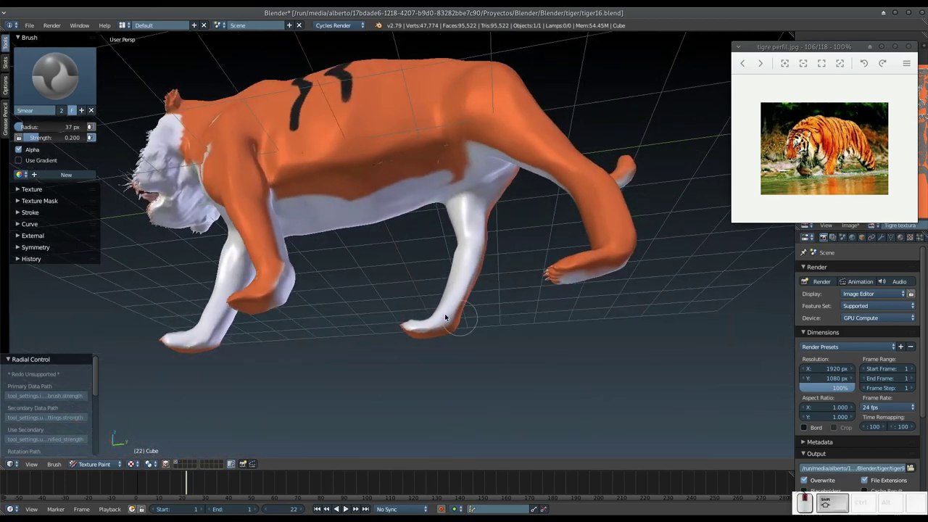
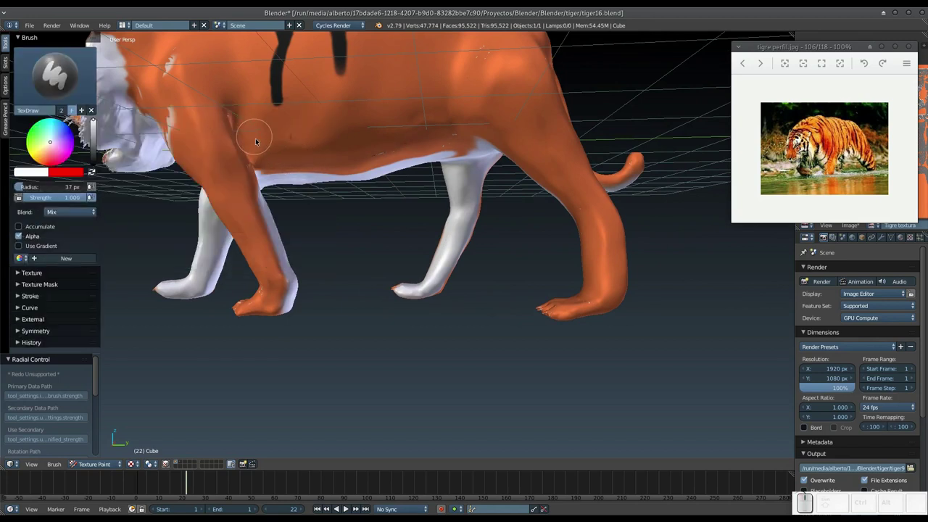
Step: Paint white along the lower flank from the front shoulder back into the belly band
drag(268, 134, 270, 121)
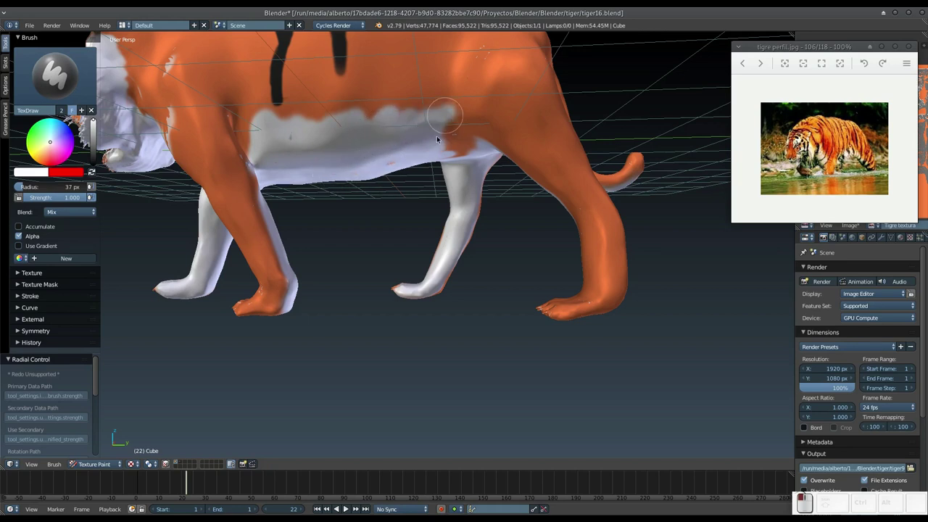
drag(462, 125, 445, 130)
middle_click(445, 131)
drag(466, 150, 374, 152)
scroll(down, 3)
middle_click(365, 156)
middle_click(296, 174)
click(301, 159)
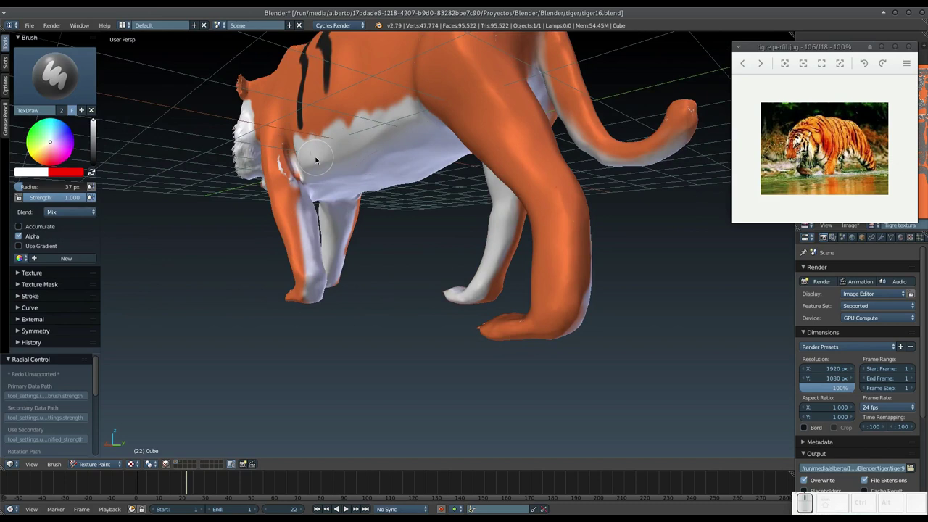
drag(293, 150, 290, 132)
drag(292, 130, 315, 175)
drag(317, 186, 431, 276)
Step: Widen the white belly band along the side and smooth its top edge
middle_click(410, 284)
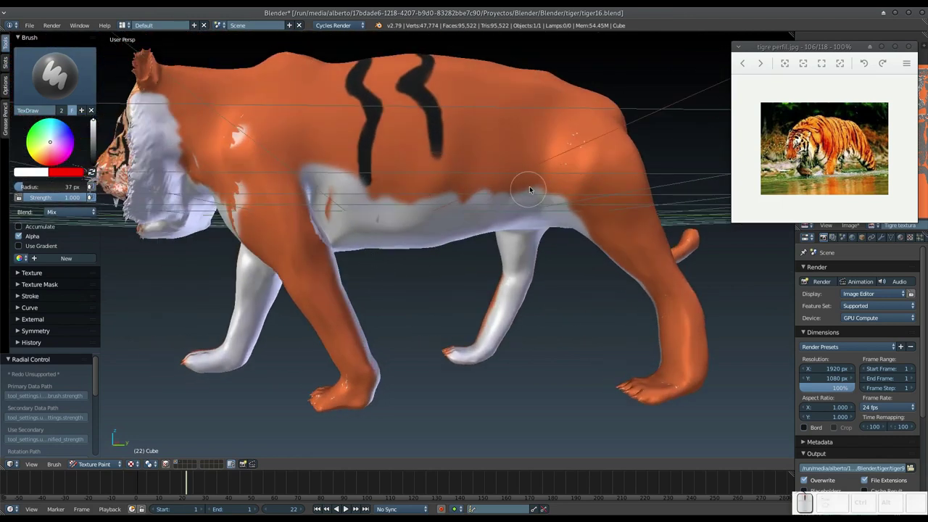
drag(534, 181, 337, 215)
middle_click(330, 216)
drag(308, 208, 435, 230)
drag(376, 225, 436, 231)
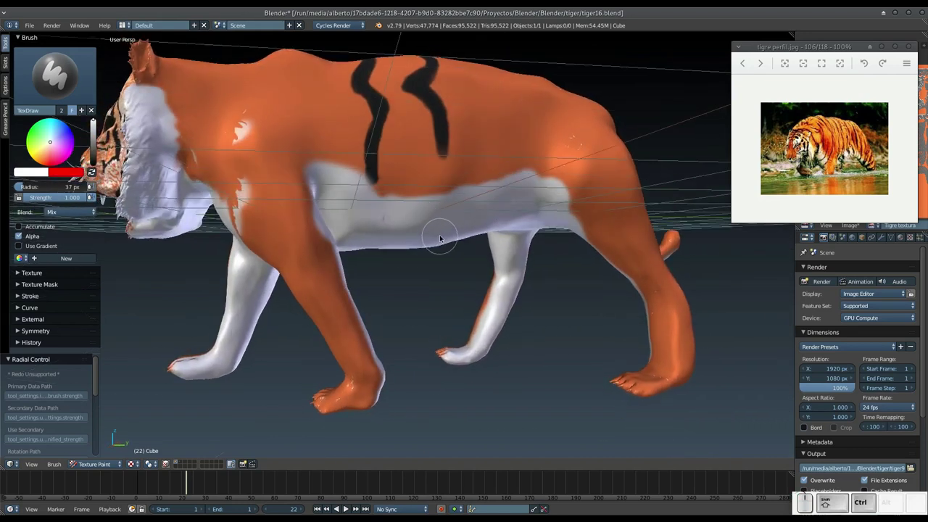
Step: Save the painted tiger as a new file version, tiger17.blend
key(ctrl+shift+s)
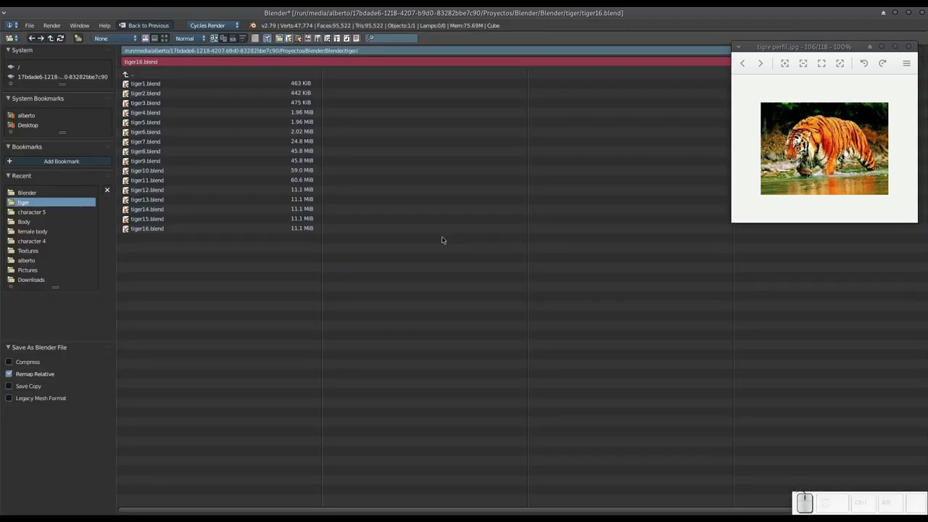
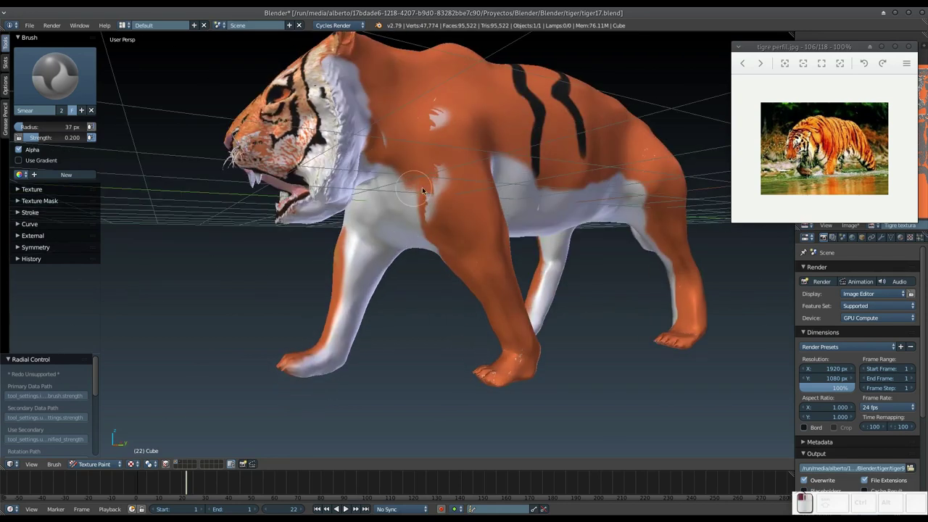
Step: Smear white into orange down the front leg with the Smear brush
middle_click(403, 156)
click(461, 134)
middle_click(521, 184)
drag(284, 225, 322, 201)
drag(326, 222, 324, 283)
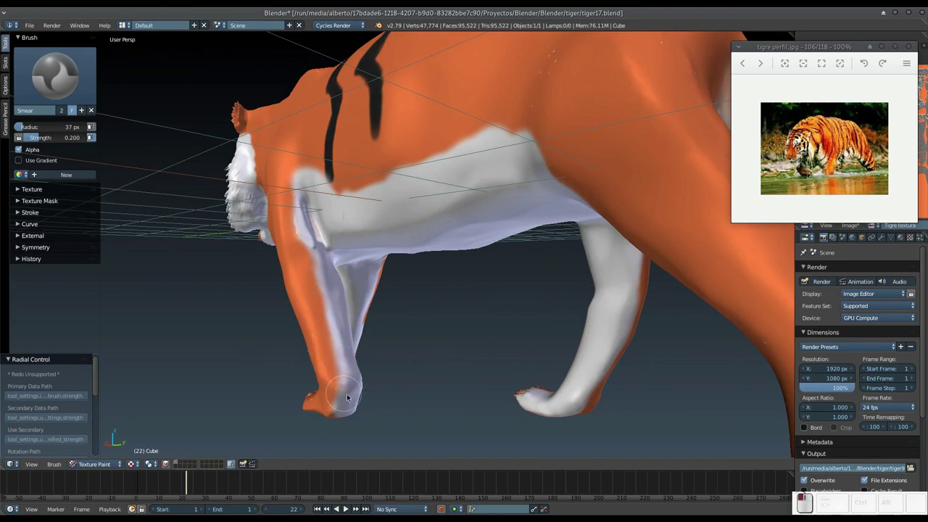
drag(481, 354, 516, 263)
drag(530, 244, 488, 177)
Step: Smudge the colour border on the front leg's underside into a soft gradient
middle_click(488, 184)
drag(486, 236, 405, 307)
middle_click(430, 299)
middle_click(505, 229)
middle_click(456, 245)
drag(412, 330, 434, 263)
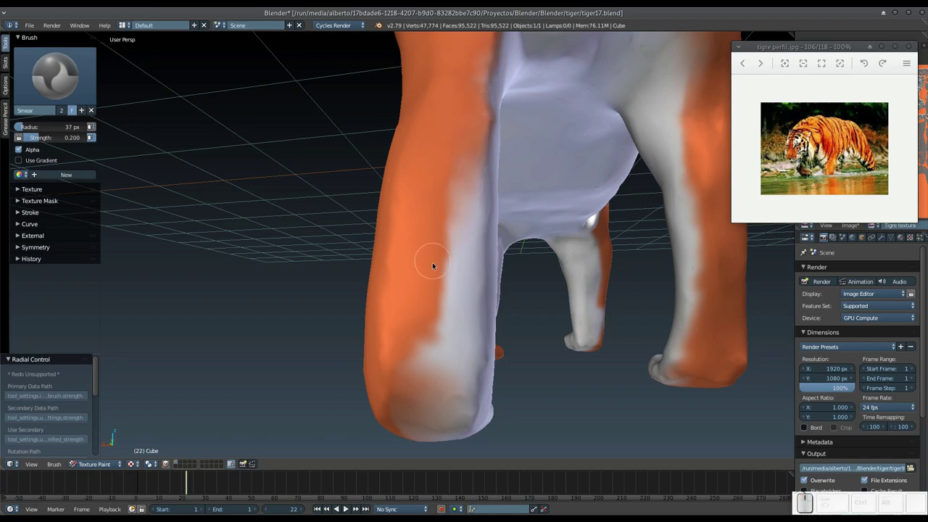
drag(425, 258, 426, 347)
Step: Roughly double the Smear brush radius and blend the orange-white border along the front leg
key(f)
drag(442, 352, 493, 180)
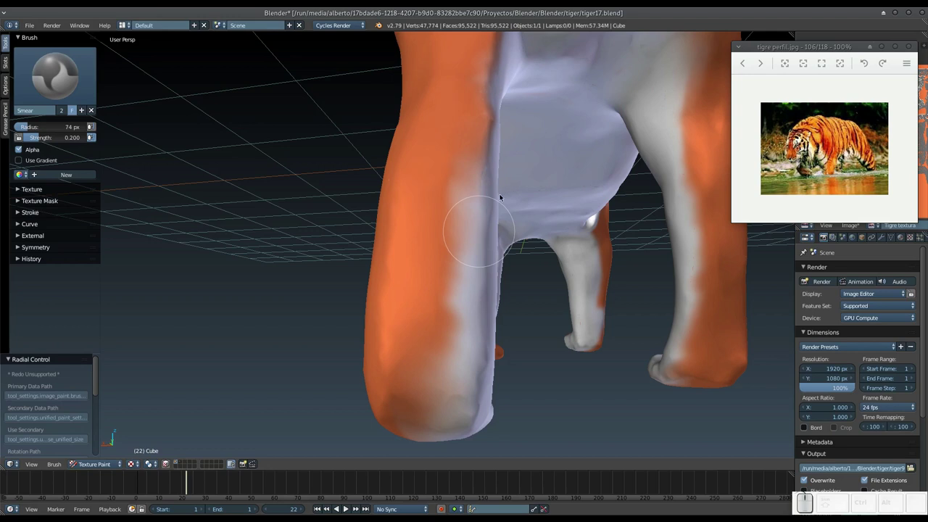
click(442, 173)
click(458, 174)
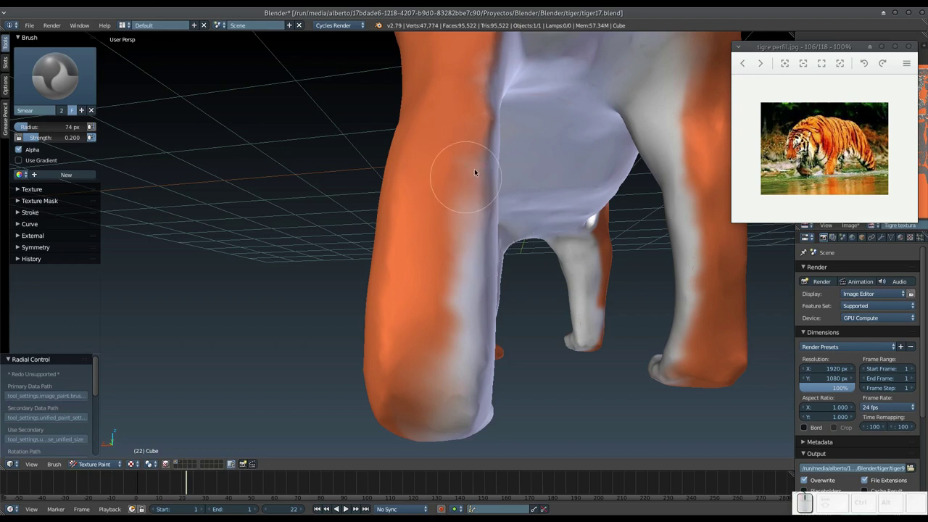
click(472, 81)
drag(452, 207, 463, 242)
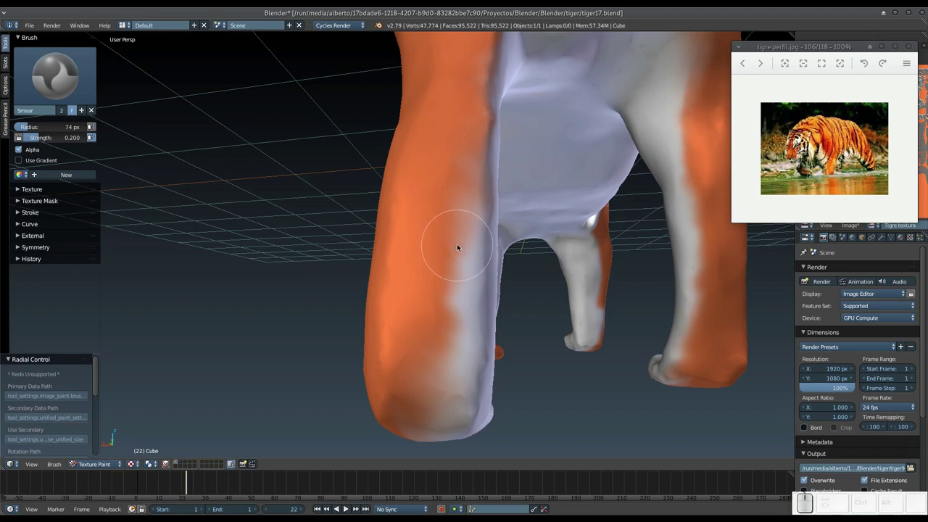
click(453, 317)
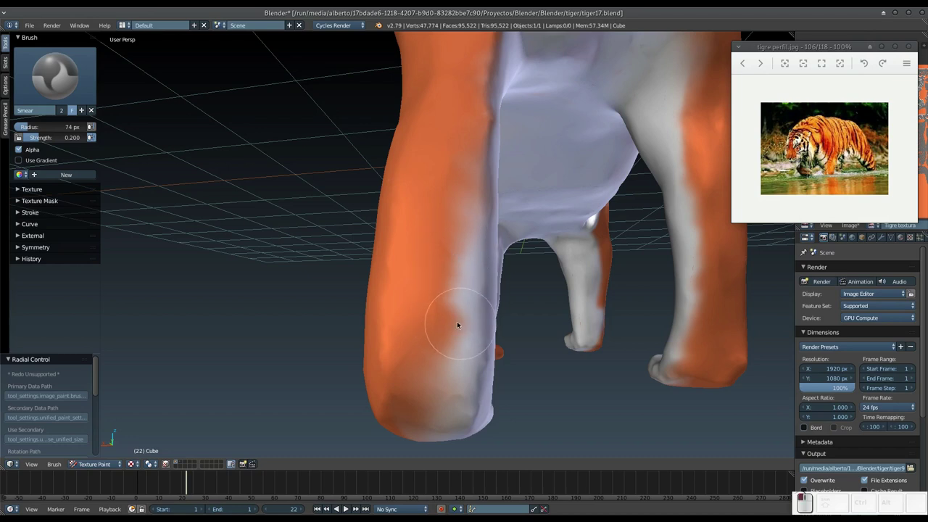
drag(444, 348, 476, 216)
click(452, 285)
drag(452, 292, 468, 218)
Step: Smear the white belly into the orange at the front leg joint, shoulder and flank patch
middle_click(521, 250)
middle_click(501, 242)
middle_click(455, 236)
middle_click(496, 187)
click(572, 184)
drag(568, 190, 537, 140)
click(537, 134)
click(540, 135)
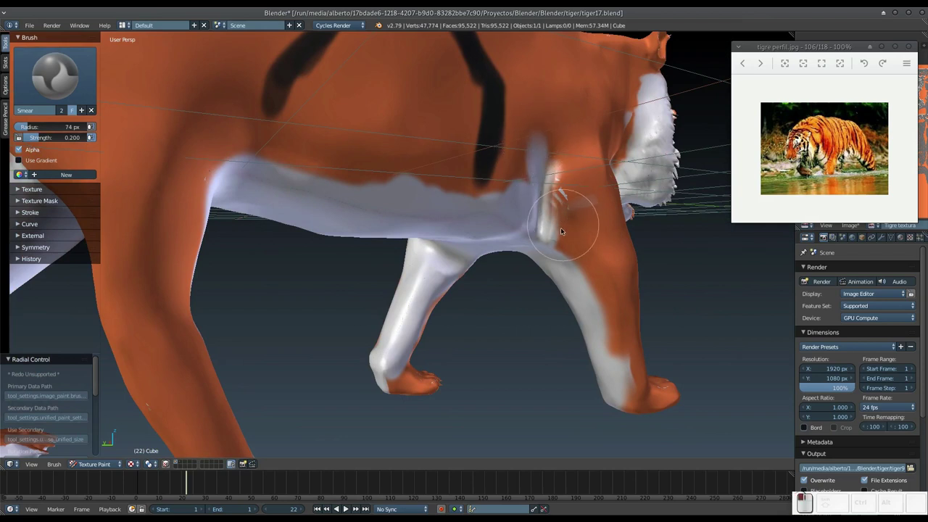
drag(586, 264, 598, 333)
Step: From the side of the body, smear the belly edge into the orange fur
middle_click(484, 325)
middle_click(552, 317)
middle_click(499, 308)
click(399, 175)
click(401, 170)
click(406, 166)
click(415, 164)
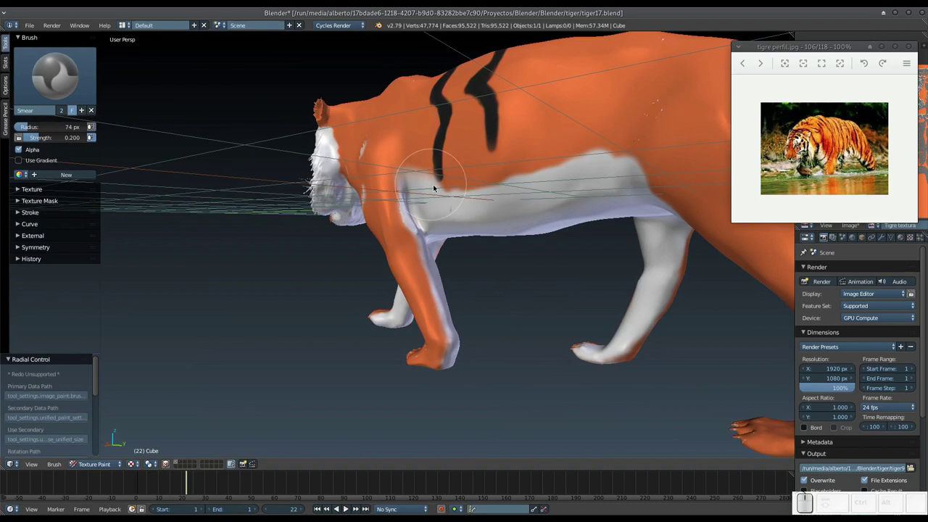
Step: Soften the border between the white chest and the orange shoulder down to the front leg
click(468, 191)
drag(465, 188, 413, 163)
click(411, 159)
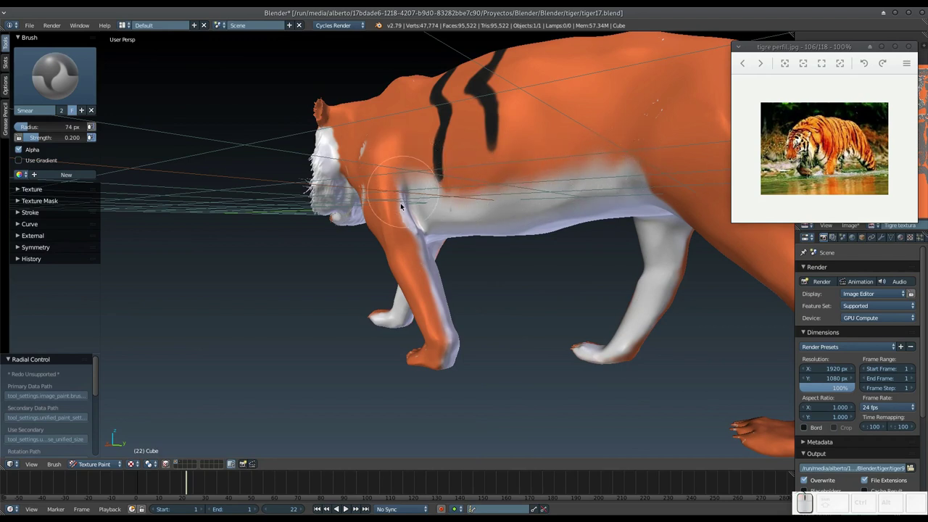
click(403, 215)
click(404, 214)
click(404, 221)
click(424, 259)
click(430, 286)
drag(436, 299, 440, 293)
Step: From the front, blend the orange and white on the front paw and the stripe up the leg
middle_click(445, 293)
middle_click(424, 313)
middle_click(413, 302)
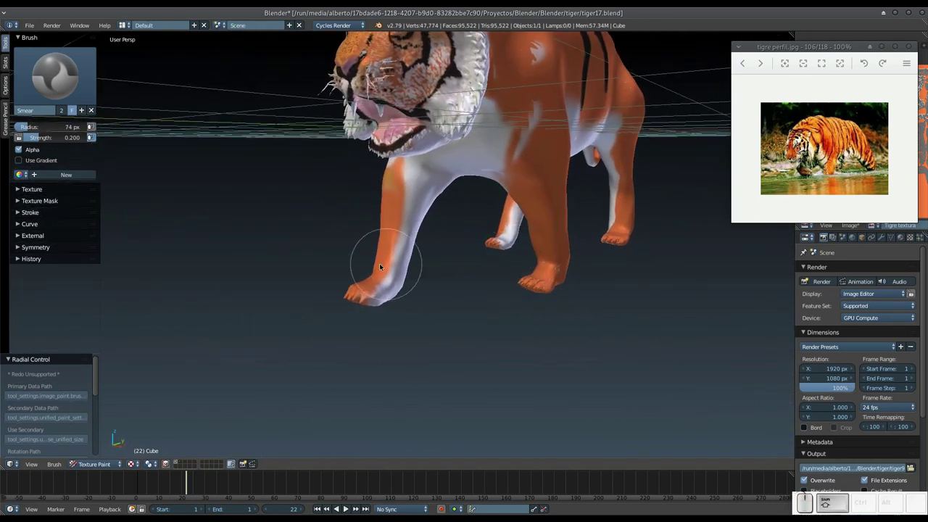
click(376, 281)
drag(384, 276, 400, 221)
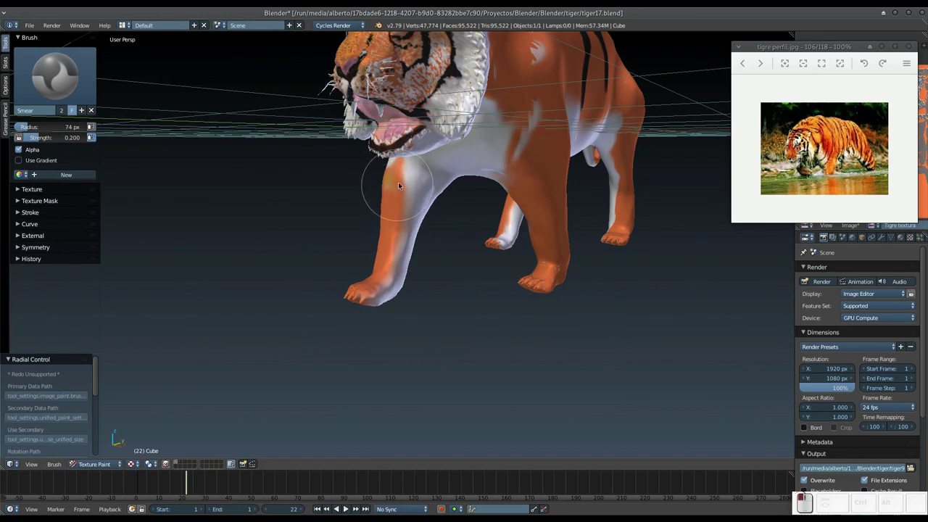
Step: Soften the orange-white edges on the upper foreleg and the belly border under the stripes
middle_click(412, 188)
click(353, 165)
middle_click(367, 176)
drag(342, 167, 351, 157)
drag(349, 169, 361, 183)
click(365, 187)
middle_click(419, 224)
drag(444, 194, 452, 242)
Step: Shrink the brush radius and smear the colour edge on the inside of the front leg
middle_click(453, 246)
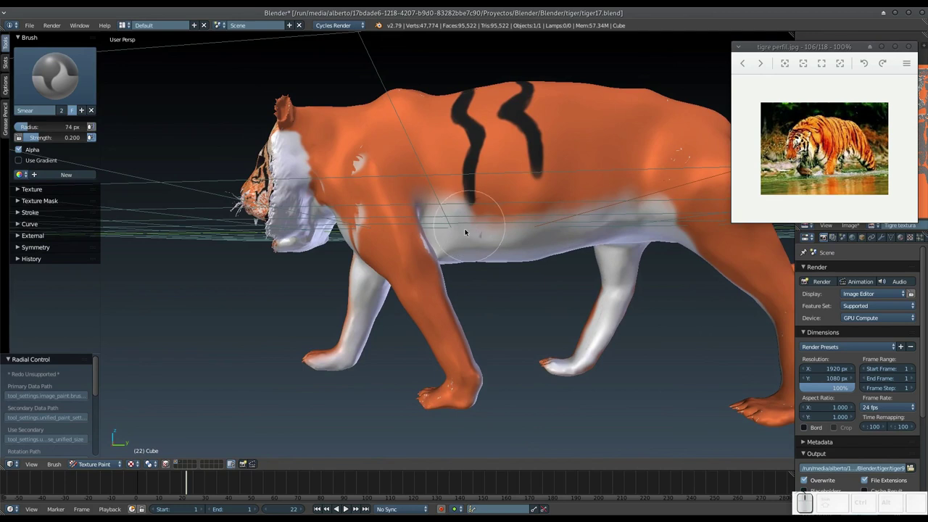
middle_click(420, 252)
key(f)
click(360, 281)
middle_click(351, 277)
click(380, 241)
drag(381, 247, 404, 258)
Step: Zoom into the inner foreleg, keep Smear as the active brush and soften its ragged edge
key(KP_Add)
drag(407, 289, 345, 253)
click(67, 83)
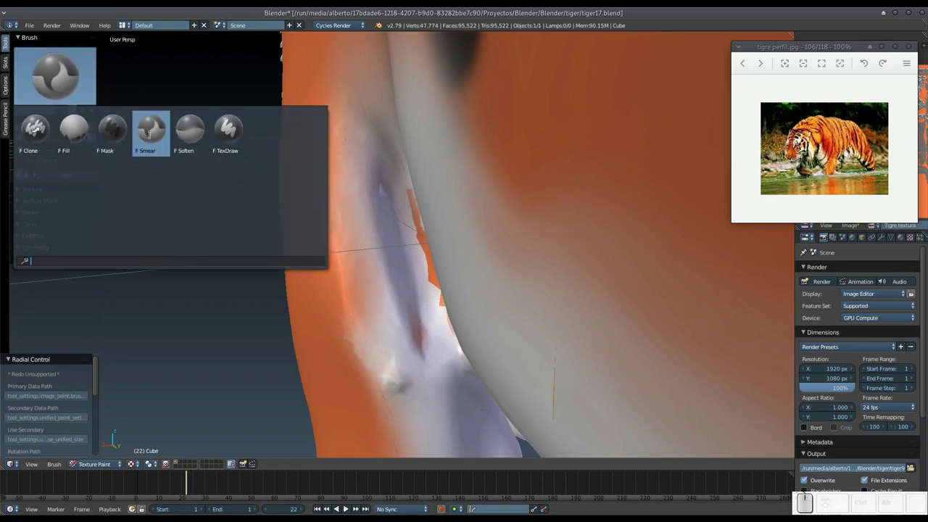
click(83, 79)
middle_click(375, 207)
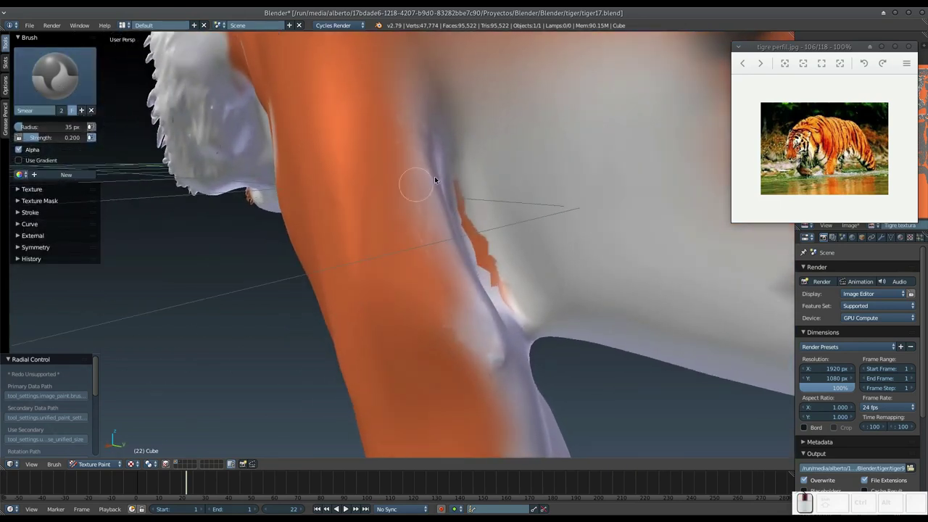
click(458, 168)
Step: Blend the patchy orange and white edges inside the front leg with several smear strokes
middle_click(468, 206)
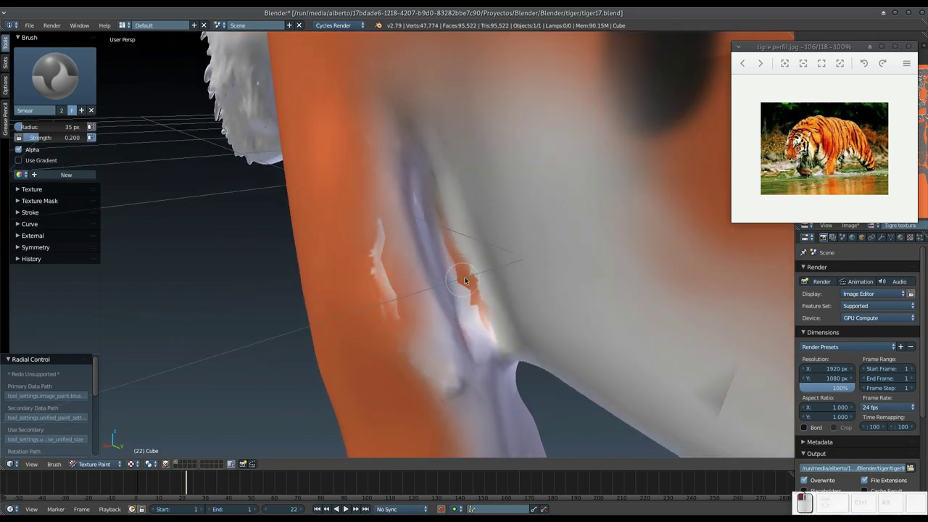
middle_click(464, 244)
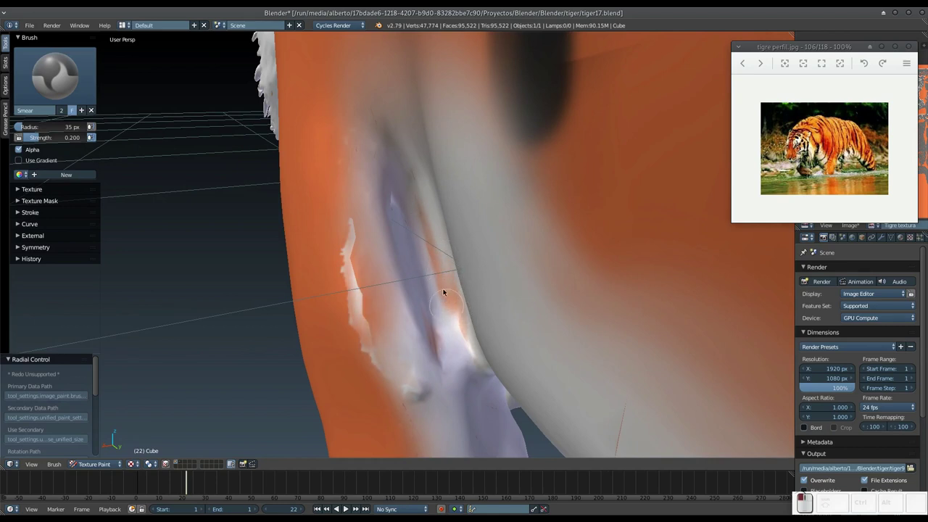
middle_click(468, 270)
click(466, 181)
middle_click(449, 210)
drag(377, 224, 467, 245)
drag(463, 240, 405, 287)
drag(402, 320, 408, 280)
Step: Smear the fur at the leg joint and blend the orange over the remaining white patches
middle_click(422, 279)
drag(532, 244, 479, 210)
middle_click(541, 240)
middle_click(556, 295)
middle_click(556, 308)
click(578, 268)
double_click(582, 269)
drag(578, 274, 598, 271)
drag(598, 266, 511, 299)
drag(500, 308, 591, 275)
drag(552, 200, 581, 63)
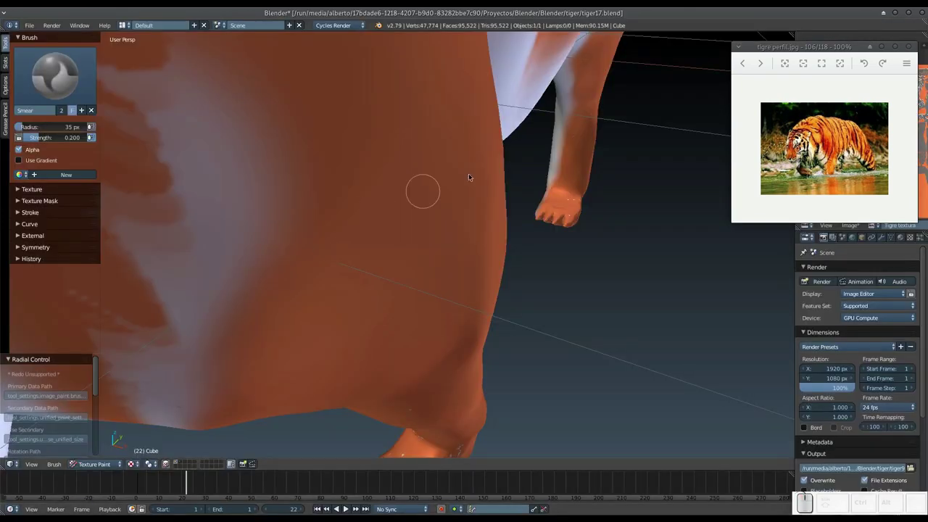
Step: Smear the belly border into the orange and soften the white edge near the front leg
middle_click(563, 149)
middle_click(509, 234)
middle_click(471, 221)
drag(450, 264, 446, 262)
drag(446, 261, 505, 236)
drag(439, 257, 505, 235)
middle_click(492, 244)
middle_click(451, 280)
drag(261, 155, 341, 320)
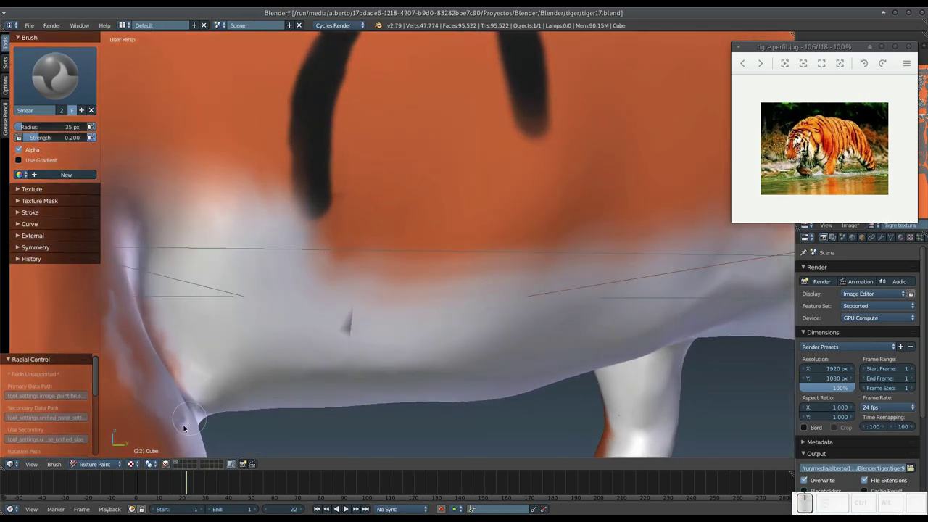
Step: From under the tiger, blend the hind-leg border and the white inner thighs into the orange
middle_click(476, 237)
key(KP_Subtract)
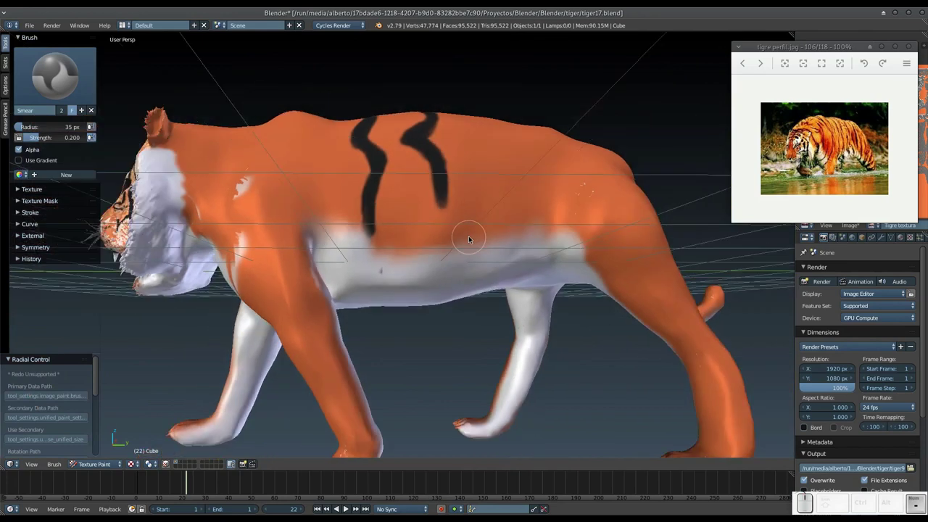
middle_click(346, 238)
middle_click(315, 224)
scroll(up, 3)
drag(254, 195, 324, 188)
middle_click(298, 199)
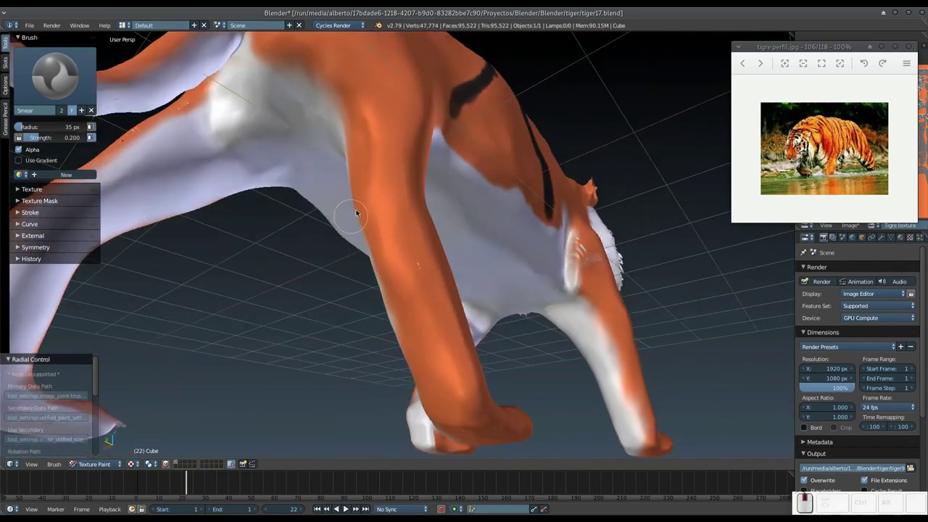
drag(397, 197, 365, 272)
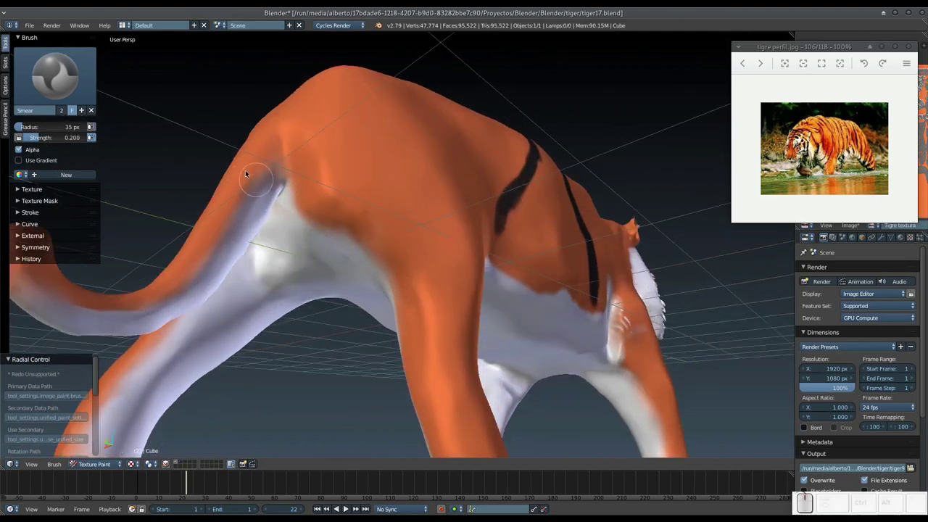
drag(256, 171, 161, 290)
Step: Soften the orange-white border around the haunches
middle_click(259, 277)
drag(176, 325, 173, 302)
drag(128, 334, 130, 312)
middle_click(175, 284)
click(269, 252)
middle_click(285, 255)
middle_click(447, 280)
Step: Blend the tail's white underside edge and save the painted model over tiger17.blend
drag(466, 272, 553, 276)
key(ctrl+s)
click(554, 276)
middle_click(406, 286)
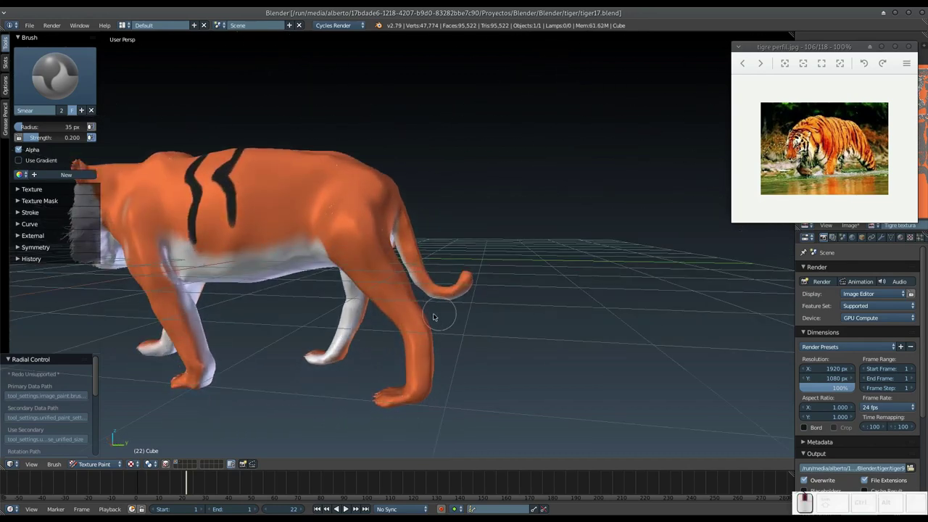
middle_click(382, 310)
drag(461, 305, 504, 291)
drag(514, 303, 496, 269)
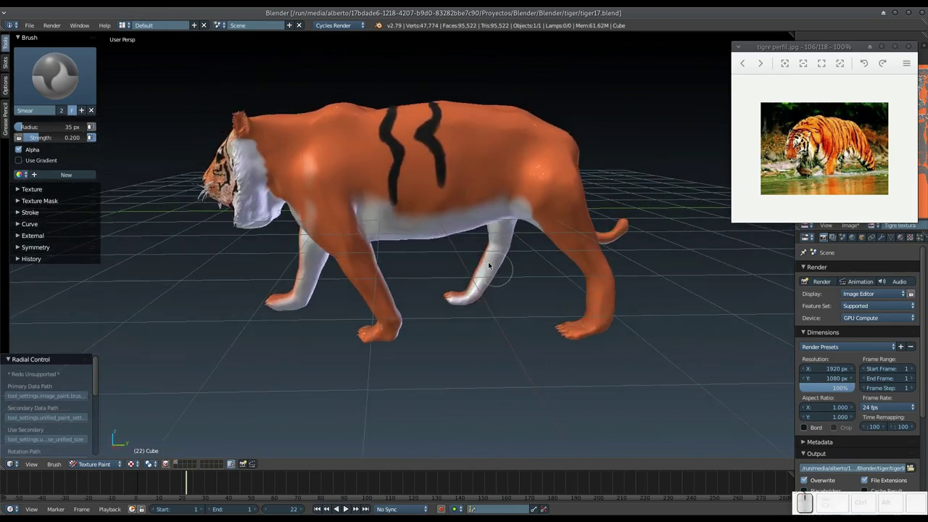
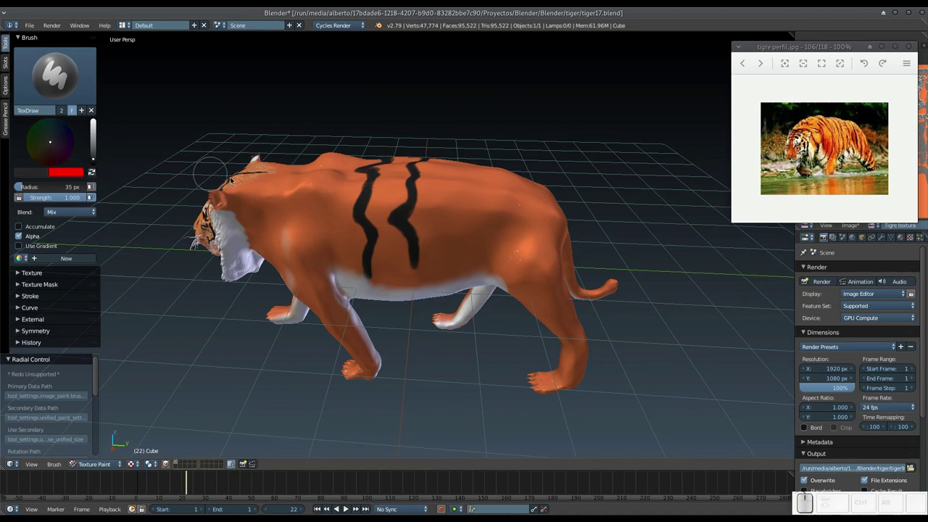
Step: With a smaller brush, paint a thin black stripe on the back and one across the shoulder
middle_click(381, 213)
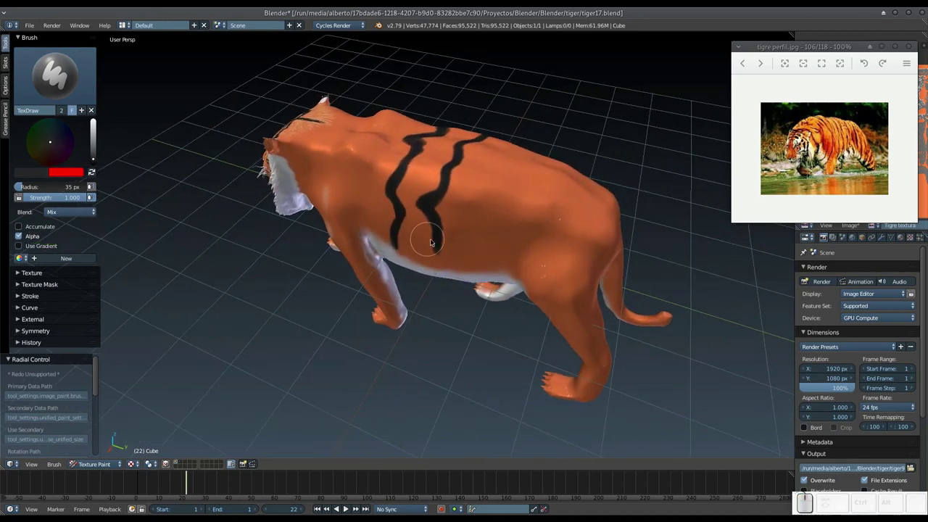
key(f)
click(425, 248)
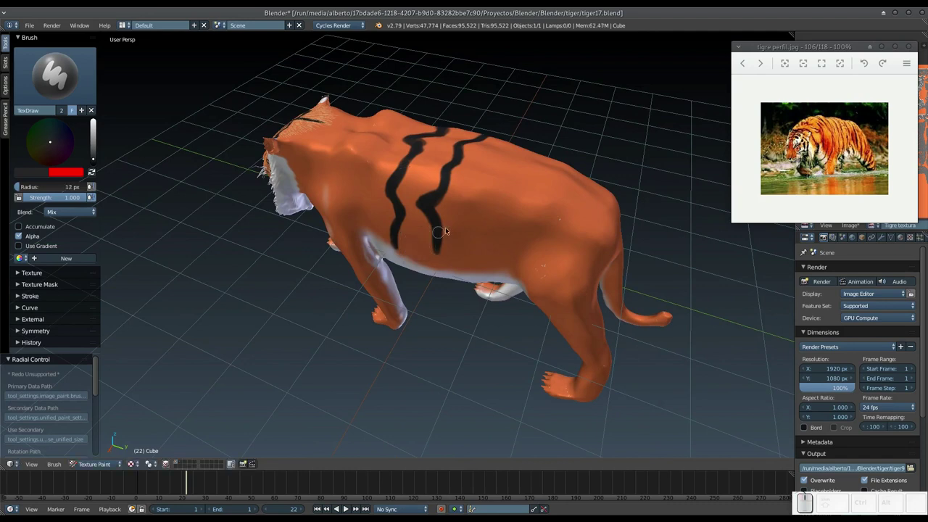
drag(475, 237, 483, 232)
middle_click(421, 254)
middle_click(414, 258)
middle_click(381, 202)
drag(365, 225, 339, 184)
Step: With a finer brush, paint thin black stripes along the neck extending toward the striped face
key(f)
click(336, 169)
click(339, 161)
drag(338, 166, 360, 212)
drag(361, 209, 409, 229)
drag(411, 236, 395, 259)
drag(408, 263, 358, 252)
middle_click(375, 247)
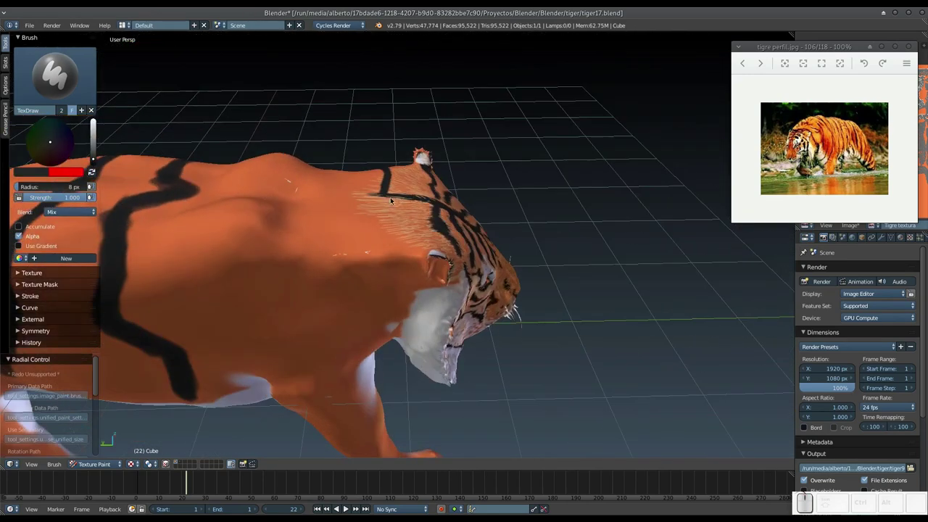
drag(386, 193, 384, 295)
Step: Paint several black stripes and dabs over the shoulder, running one down toward the leg
middle_click(380, 287)
drag(361, 183, 356, 227)
middle_click(359, 228)
drag(333, 161, 347, 208)
middle_click(346, 206)
click(352, 211)
middle_click(340, 205)
click(326, 188)
drag(332, 197, 372, 272)
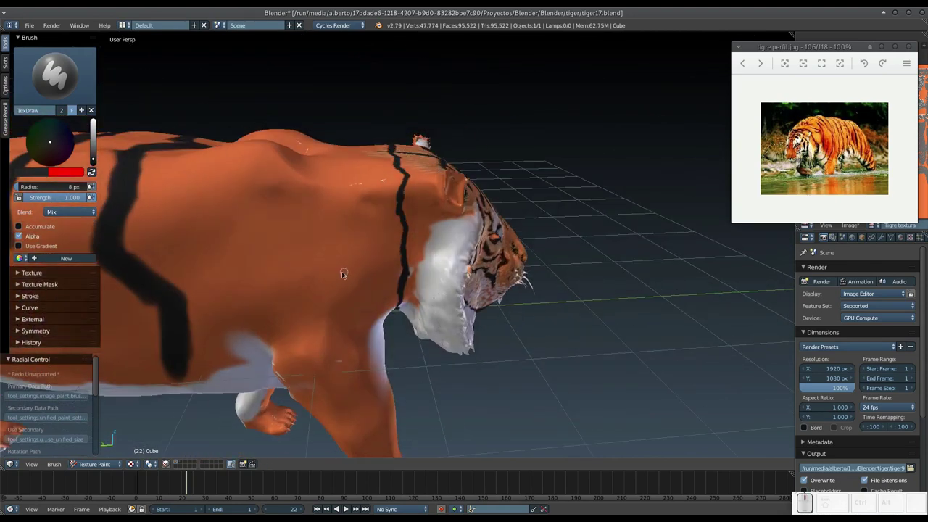
Step: With a larger brush again, paint a broad black stripe across the tiger's back
key(f)
click(351, 276)
middle_click(376, 257)
drag(384, 262, 457, 240)
middle_click(446, 261)
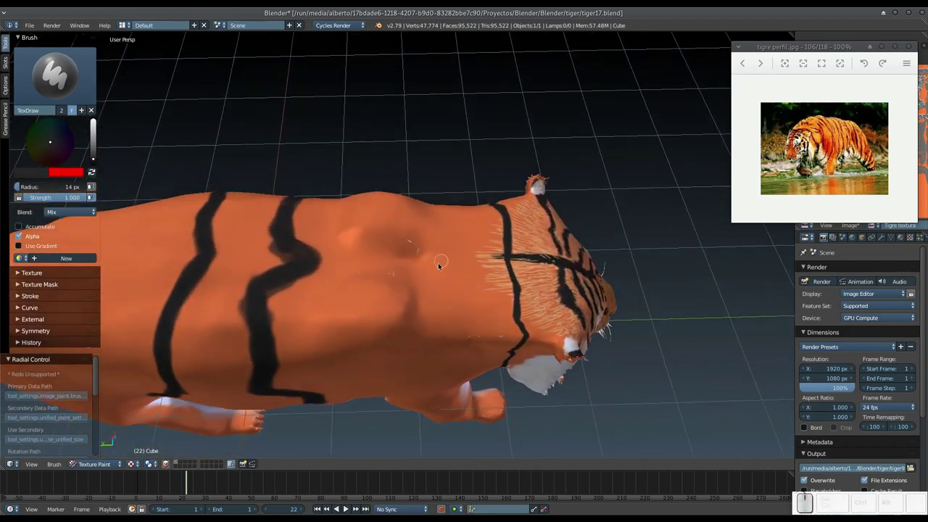
Step: Paint more black stripes across the tiger's back, touching up with dabs
drag(482, 257, 471, 261)
drag(465, 260, 437, 211)
middle_click(429, 233)
middle_click(418, 260)
middle_click(389, 293)
click(451, 232)
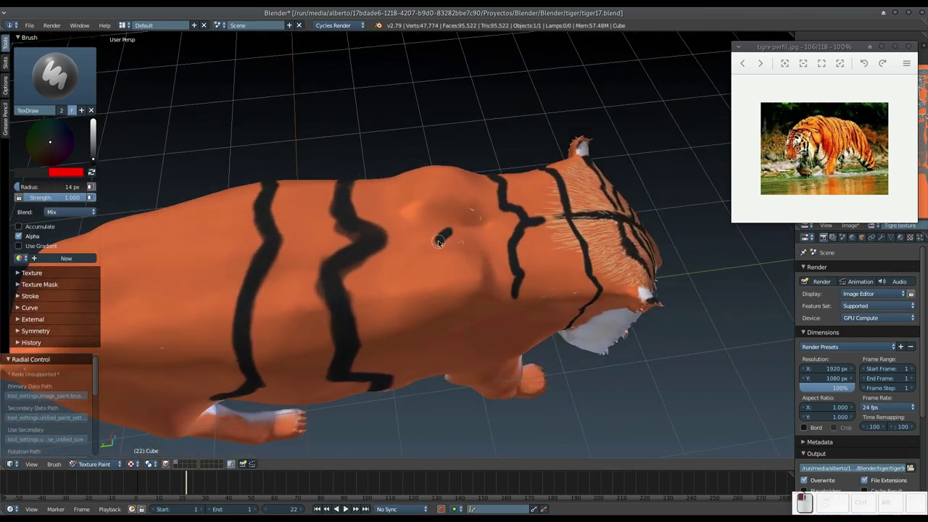
middle_click(426, 251)
drag(432, 184, 419, 252)
Step: Paint black stripes on the shoulder, back and down the flank from the side view
middle_click(418, 249)
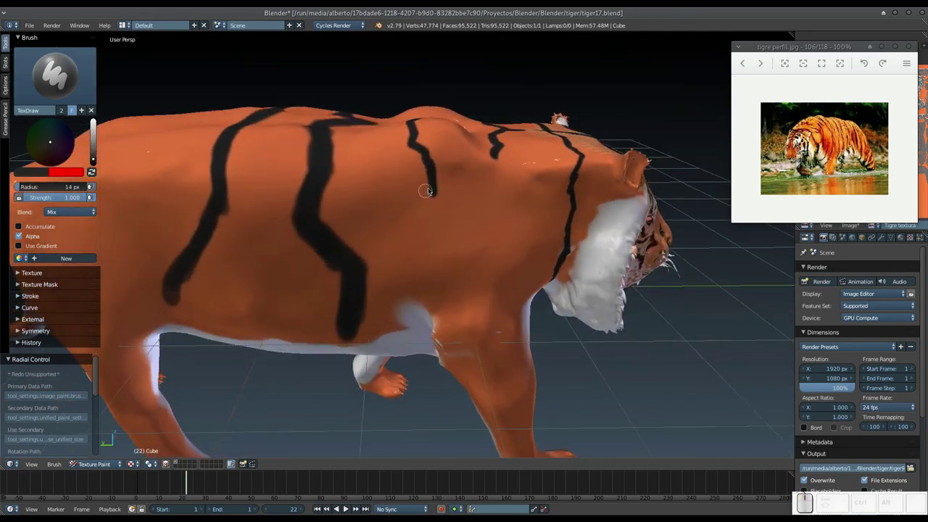
middle_click(424, 181)
drag(440, 176, 433, 169)
click(440, 178)
middle_click(431, 189)
drag(434, 226, 417, 280)
middle_click(423, 268)
drag(420, 136, 425, 193)
click(423, 183)
Step: Lengthen the shoulder stripes and add stripes near the neck ruff and down the side
drag(432, 209, 432, 235)
drag(428, 233, 425, 213)
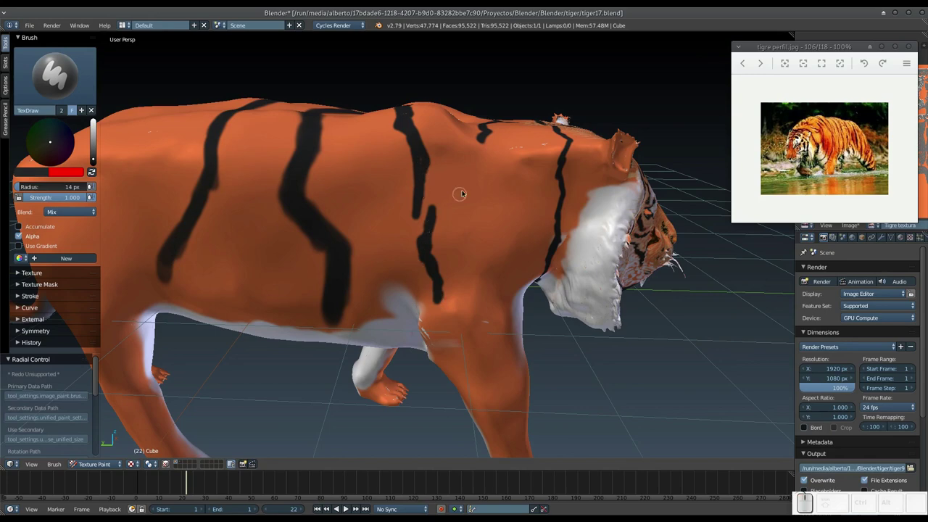
drag(448, 173, 439, 195)
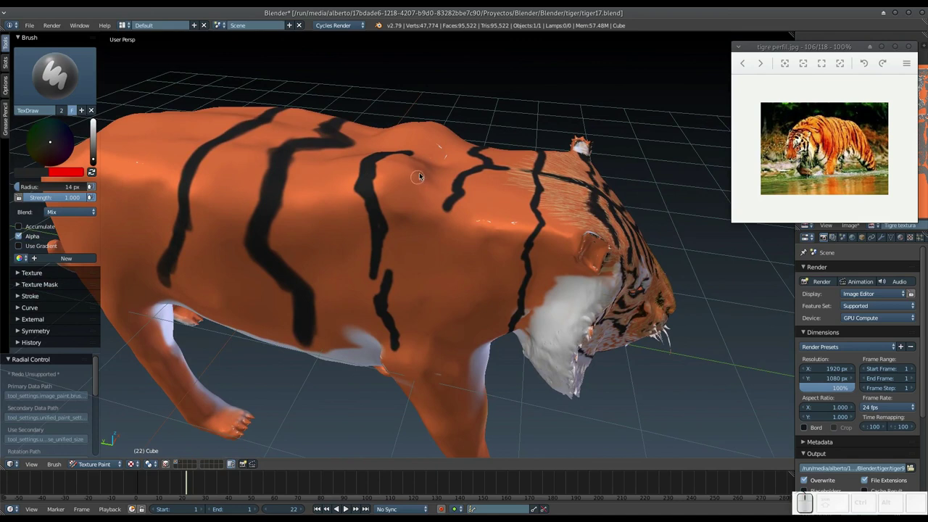
drag(424, 170, 421, 214)
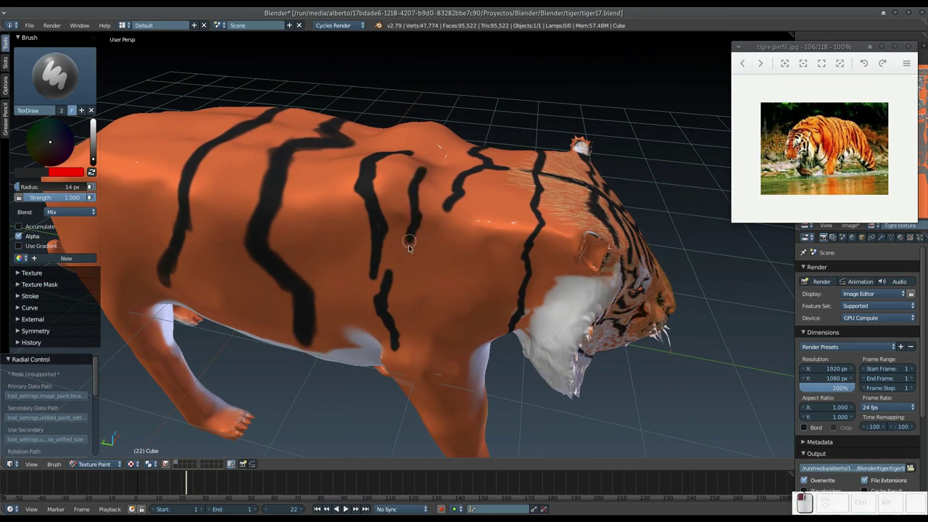
drag(436, 238, 424, 281)
middle_click(425, 267)
click(415, 240)
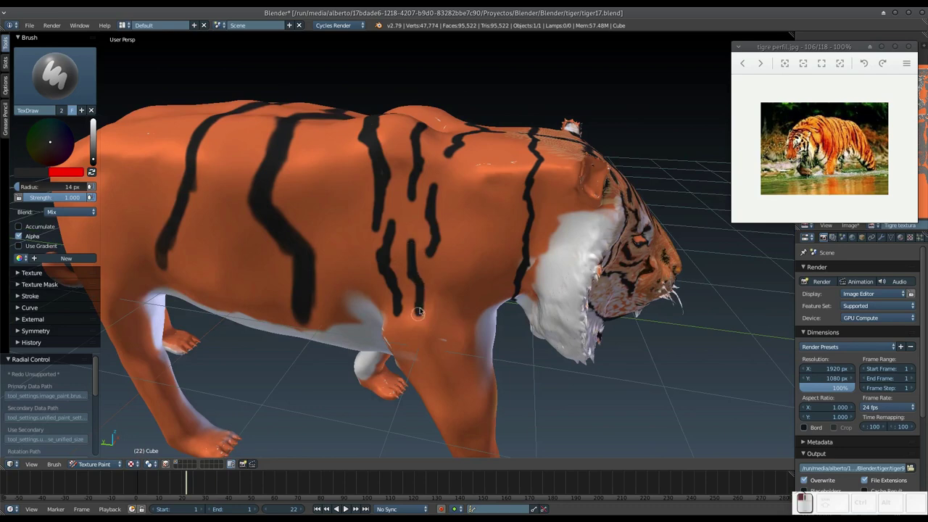
drag(415, 289, 383, 229)
Step: Paint further black stripes on the back and near the shoulder, dabbing to touch them up
middle_click(393, 250)
drag(364, 196, 381, 223)
drag(383, 236, 385, 259)
middle_click(384, 258)
drag(386, 237, 363, 260)
middle_click(340, 205)
click(319, 251)
middle_click(320, 254)
drag(319, 190, 317, 186)
click(317, 186)
Step: Orbit around to view the tiger's head and chest
middle_click(345, 264)
middle_click(371, 243)
middle_click(395, 203)
middle_click(402, 208)
middle_click(379, 247)
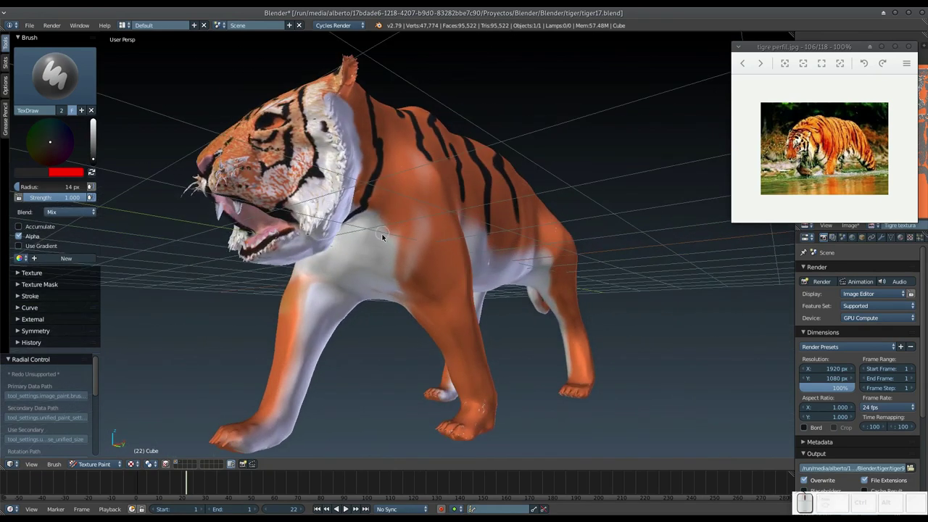
Step: Paint a black stripe across the white chest and neck, then thin shoulder stripes behind the ruff
drag(376, 249, 401, 222)
drag(406, 205, 398, 237)
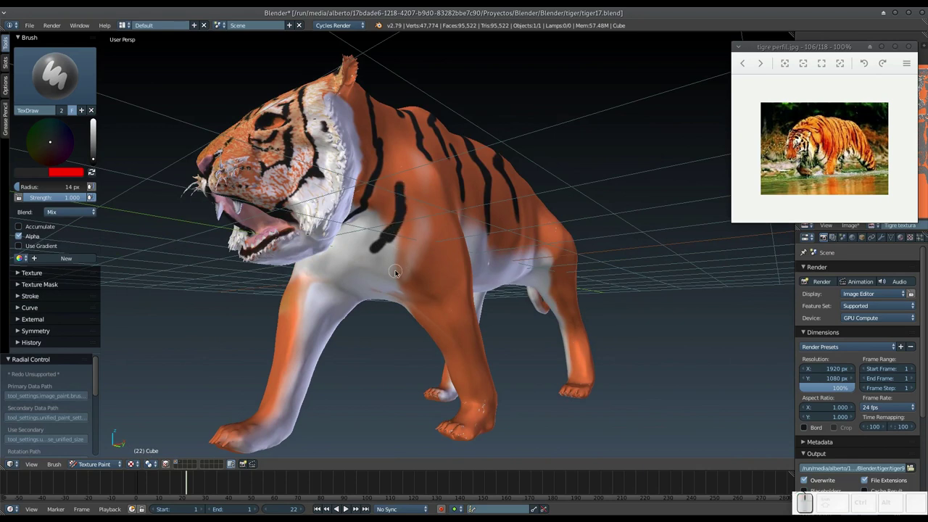
drag(400, 283, 420, 240)
key(f)
click(410, 246)
drag(426, 191, 385, 273)
drag(394, 268, 417, 235)
drag(411, 191, 420, 220)
Step: Paint thin black stripes on the neck and shoulder and one down the front leg
middle_click(404, 230)
middle_click(378, 220)
drag(350, 221, 409, 234)
middle_click(407, 238)
drag(396, 227, 364, 230)
drag(384, 240, 345, 269)
drag(355, 286, 306, 252)
Step: Add thin stripes near the ruff and shoulder, plus thin stripes on the upper leg and flank
middle_click(316, 261)
drag(388, 283, 361, 243)
click(367, 260)
drag(347, 227, 349, 215)
middle_click(361, 229)
middle_click(385, 245)
drag(444, 202, 459, 222)
drag(467, 214, 468, 211)
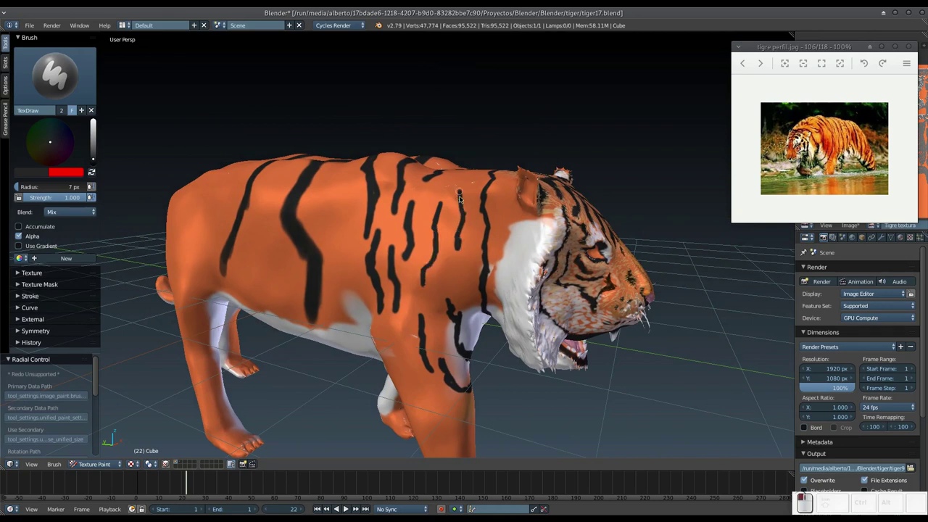
Step: Orbit to the flank and paint a thin black stripe, touching it up with a dab
middle_click(455, 201)
middle_click(445, 252)
middle_click(458, 233)
middle_click(485, 255)
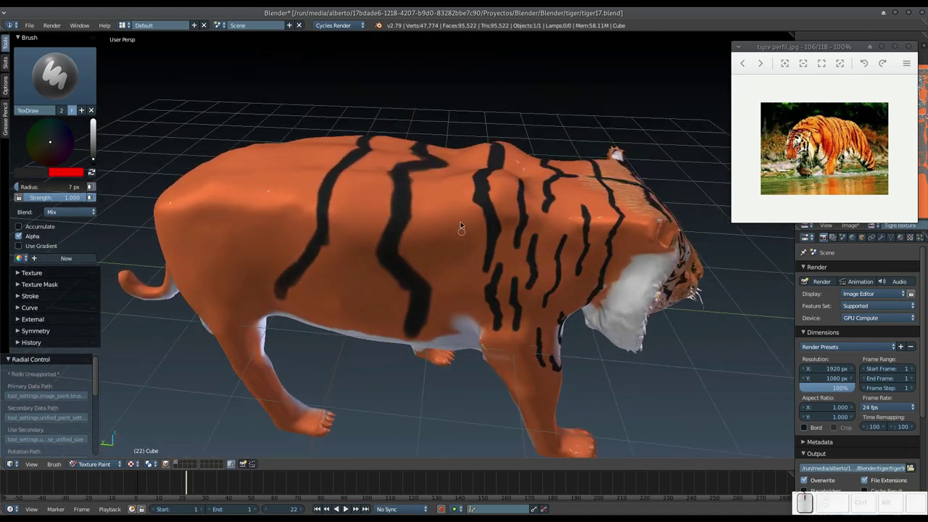
middle_click(439, 210)
drag(472, 186, 459, 230)
middle_click(459, 225)
click(454, 190)
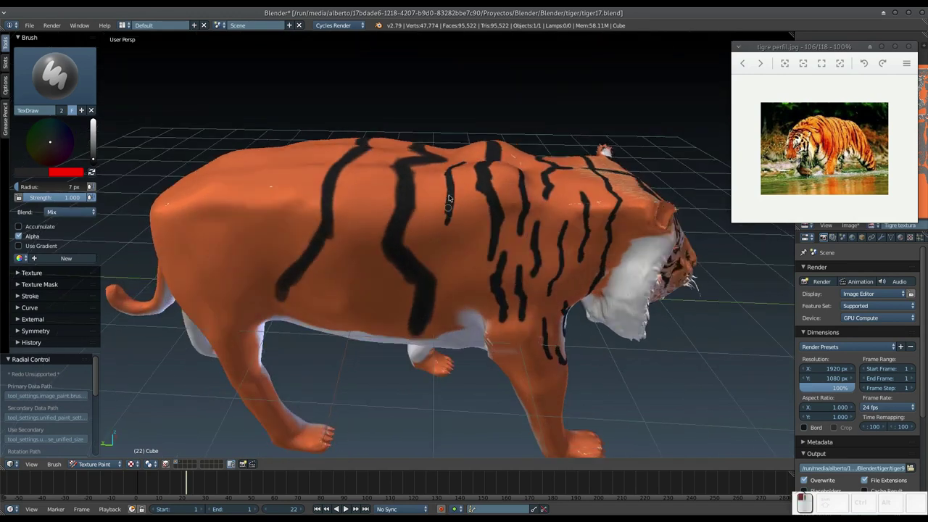
Step: Paint thin black stripes and dabs between the thick stripes on the flank
drag(453, 246, 446, 226)
click(441, 234)
click(468, 243)
click(441, 246)
click(454, 253)
drag(469, 252, 472, 249)
click(470, 246)
Step: Paint thin black stripes between the thick ones on the tiger's other flank
middle_click(469, 259)
middle_click(473, 208)
drag(554, 268, 354, 216)
drag(337, 222, 356, 231)
click(360, 231)
middle_click(370, 248)
drag(357, 179, 368, 236)
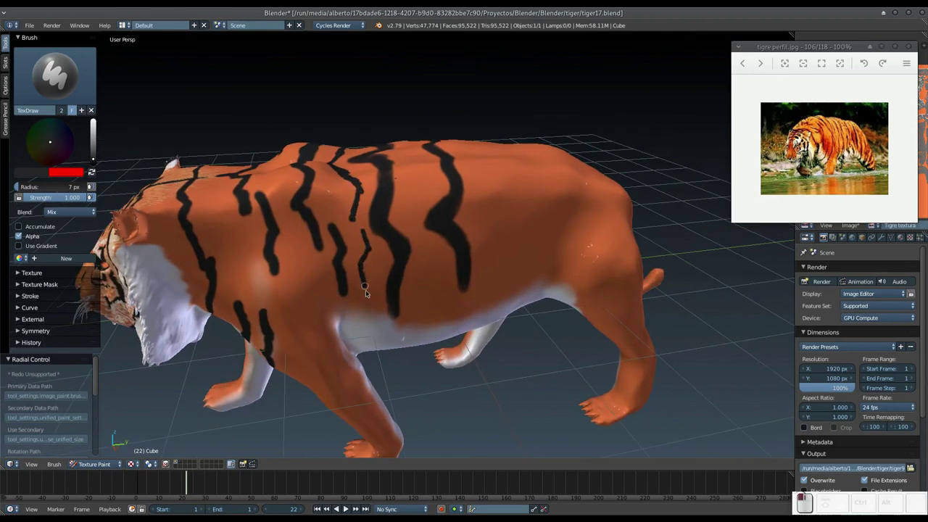
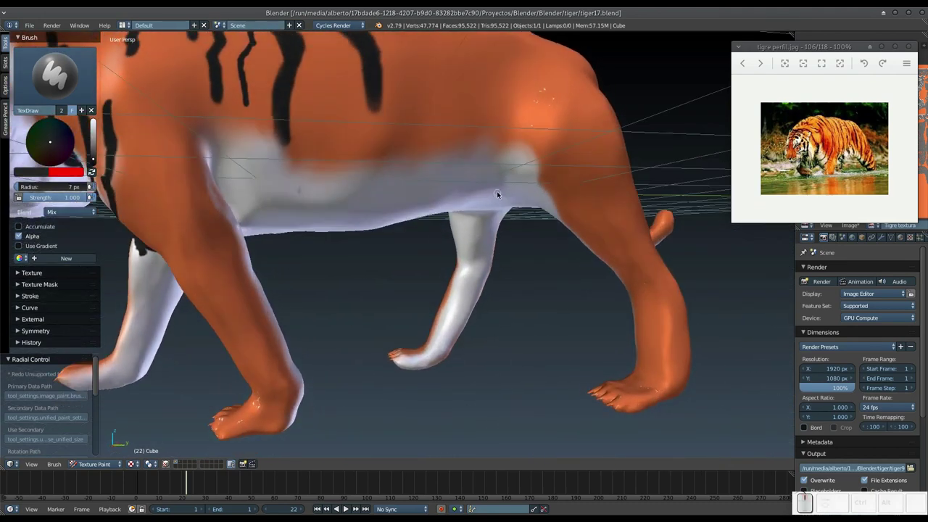
Step: Paint a black stripe with touch-up dabs on the tiger's hind thigh
middle_click(550, 208)
click(554, 204)
click(563, 196)
drag(553, 198, 581, 146)
click(575, 159)
click(578, 134)
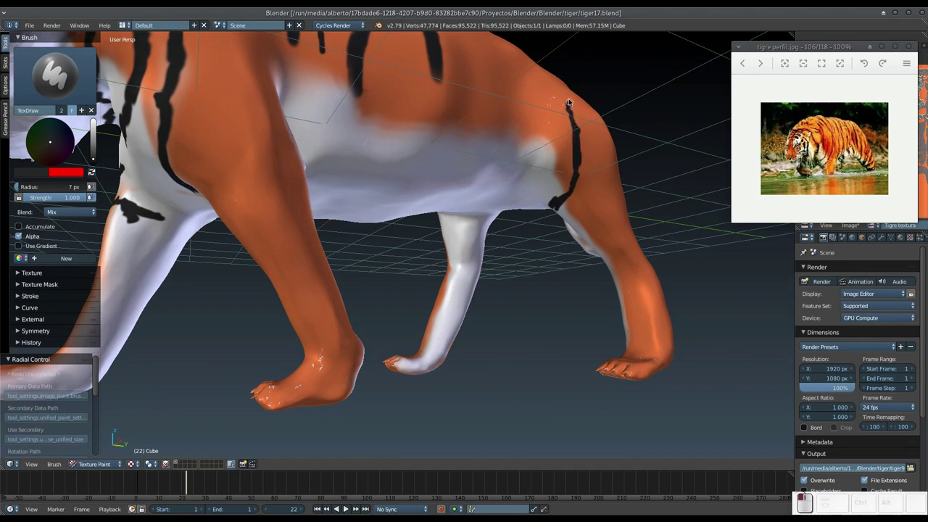
Step: Paint another stripe down the thigh and short black bands around the hind leg
middle_click(568, 180)
click(574, 204)
drag(576, 212, 592, 141)
click(589, 142)
click(598, 140)
drag(613, 140, 604, 217)
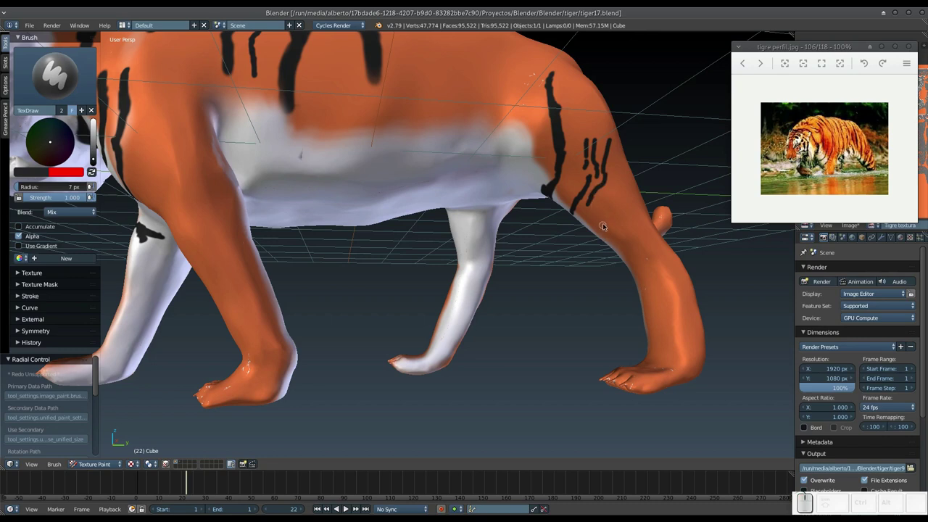
drag(601, 234, 631, 199)
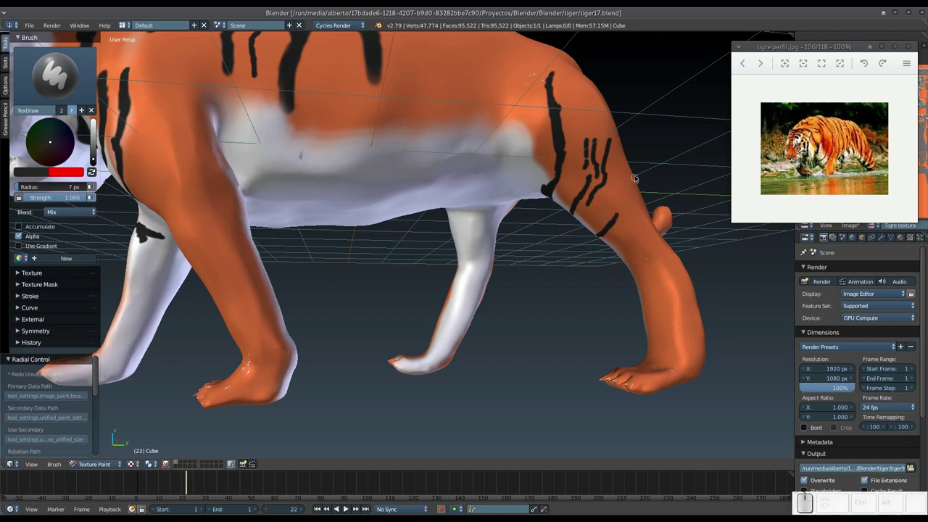
click(636, 179)
click(625, 255)
Step: Paint short black bands on the lower hind leg down toward the paw
drag(646, 291, 671, 260)
drag(679, 249, 681, 253)
drag(668, 238, 657, 254)
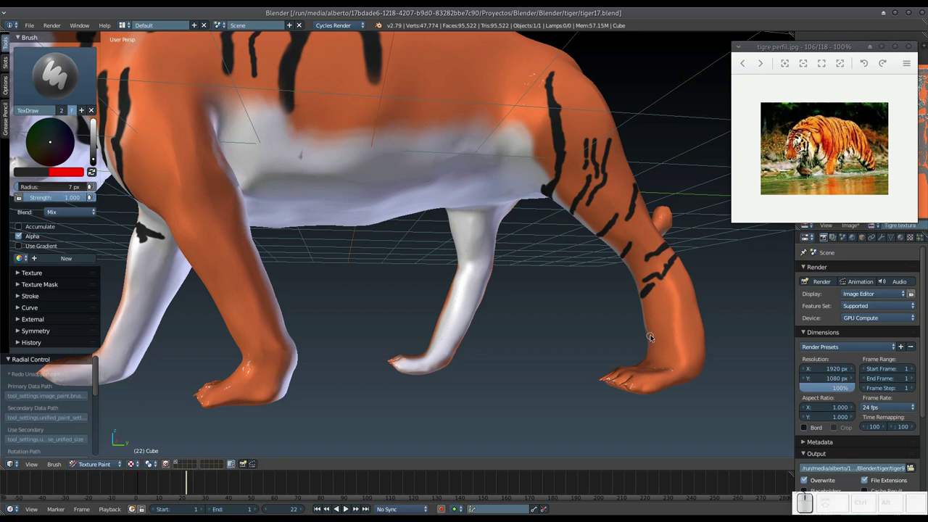
drag(653, 337, 671, 311)
drag(673, 310, 694, 290)
click(695, 277)
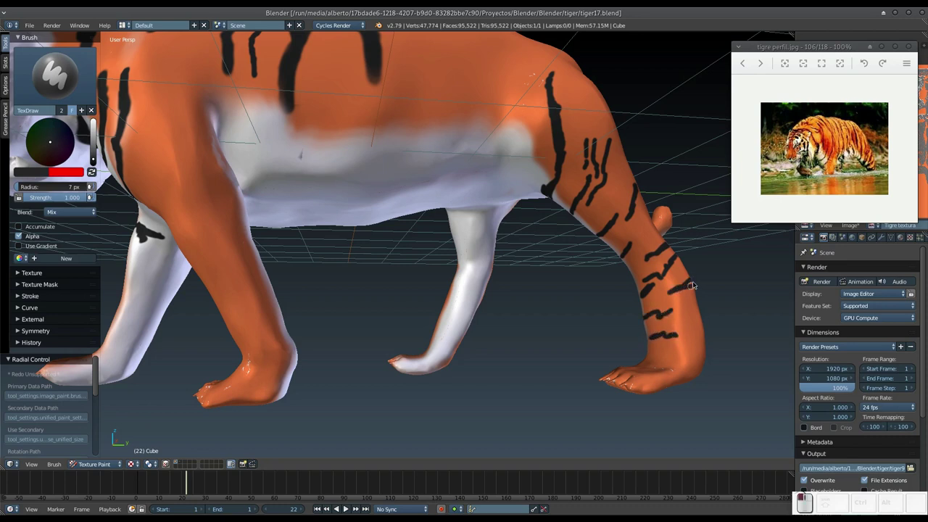
click(699, 312)
Step: Orbit the view around to the tiger's other hind leg
middle_click(676, 300)
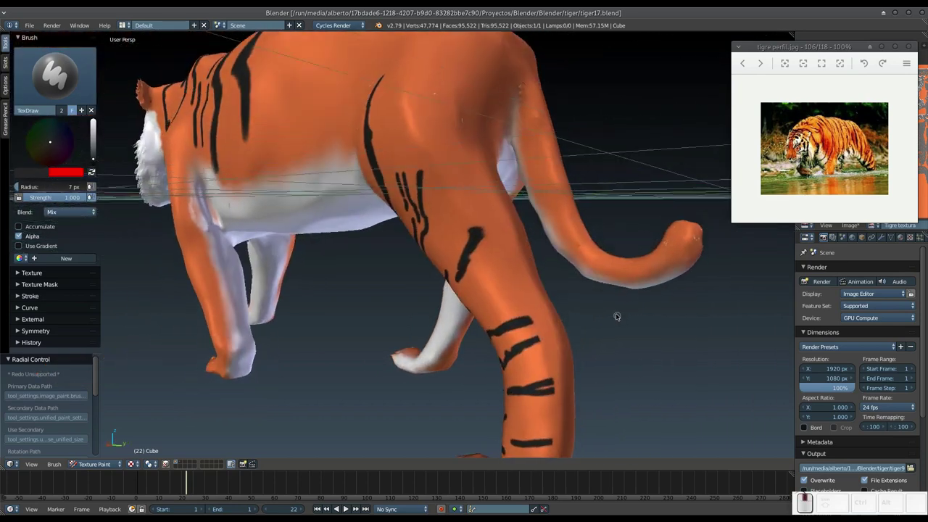
middle_click(561, 313)
middle_click(576, 307)
middle_click(552, 300)
middle_click(563, 287)
middle_click(488, 278)
drag(520, 264, 475, 248)
middle_click(488, 252)
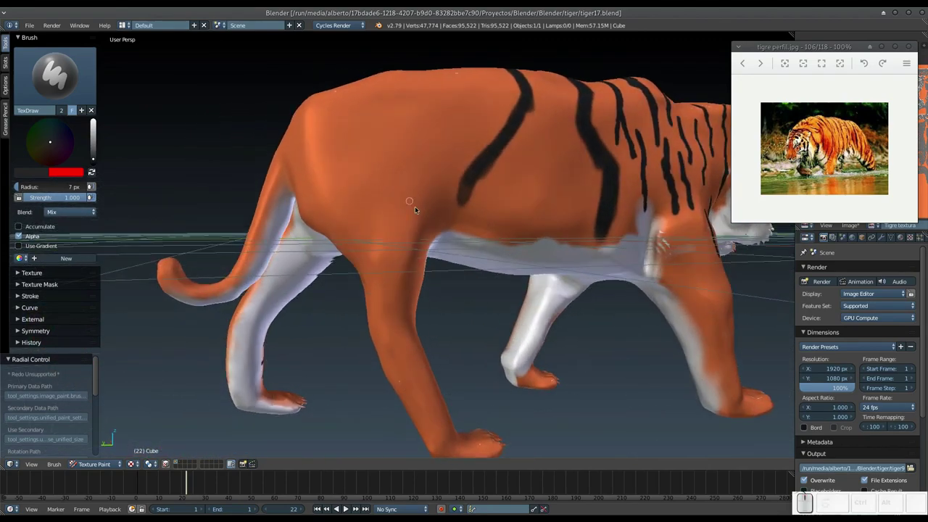
Step: Paint several short black stripes on the hind thigh and upper hind leg
drag(427, 211, 386, 265)
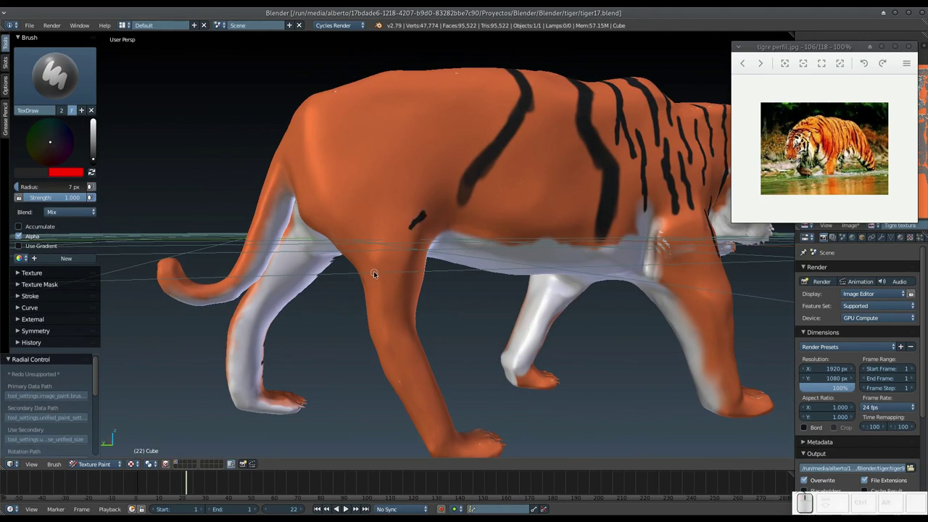
drag(419, 221, 415, 235)
drag(411, 227, 425, 272)
drag(424, 275, 391, 245)
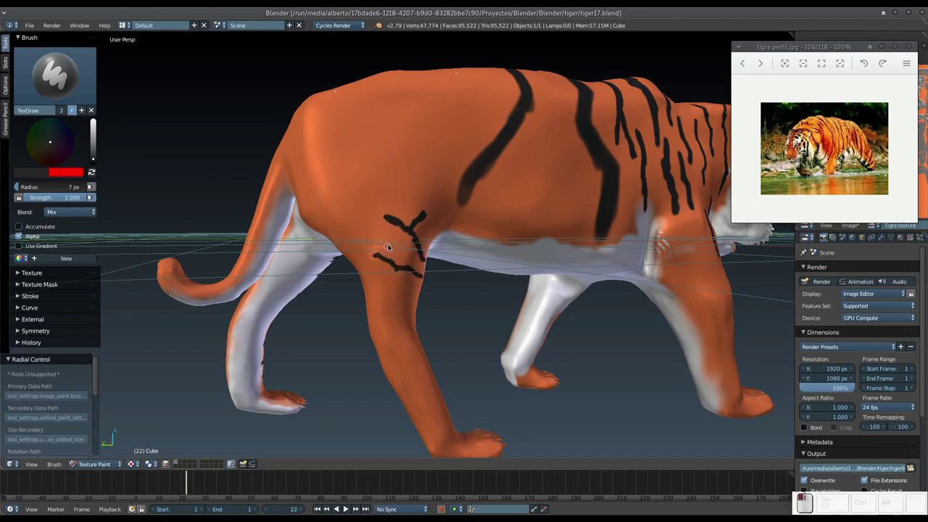
drag(423, 284, 410, 280)
click(416, 143)
click(420, 164)
Step: Paint and touch up black stripes and a band around the middle of the hind leg
middle_click(407, 274)
middle_click(376, 265)
drag(412, 235, 405, 241)
middle_click(399, 240)
drag(405, 236, 407, 226)
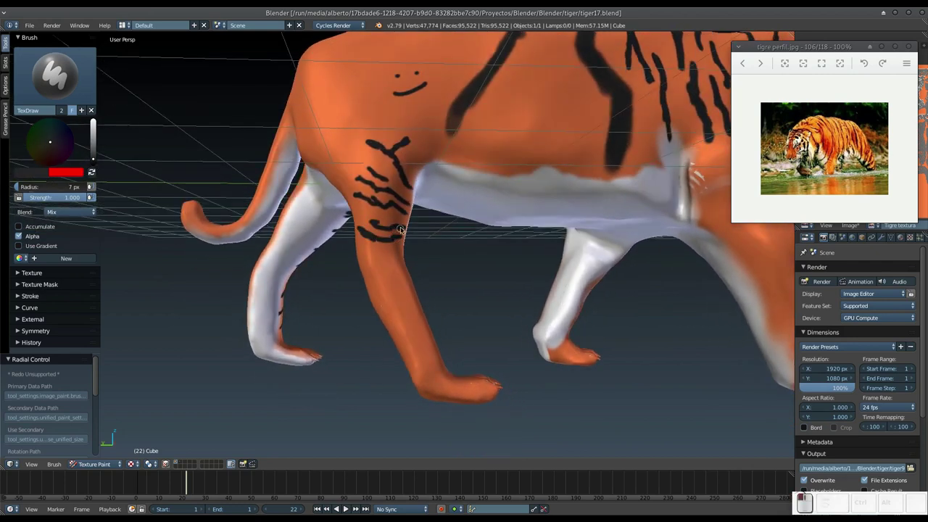
click(365, 215)
drag(413, 276, 389, 274)
click(395, 281)
click(385, 270)
Step: Paint black bands down the lower hind leg past the hock toward the paw
drag(395, 282, 394, 264)
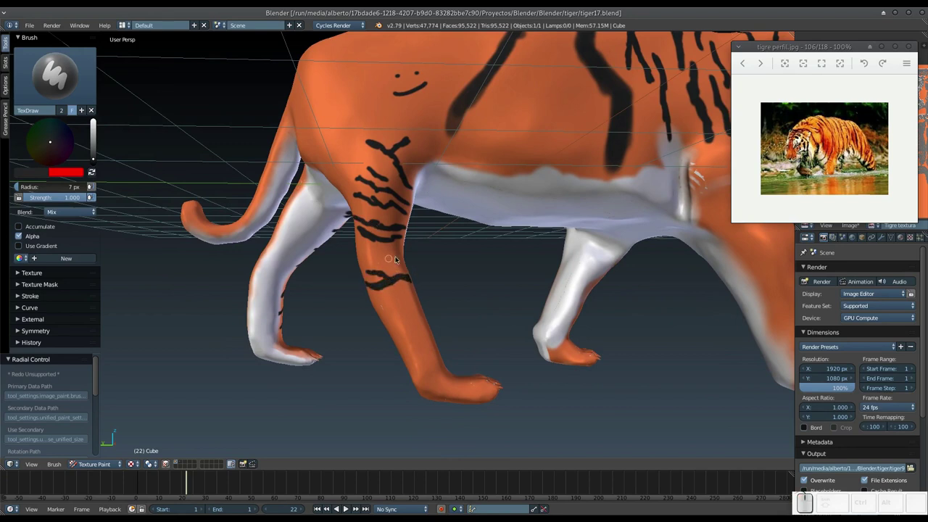
drag(402, 258, 414, 292)
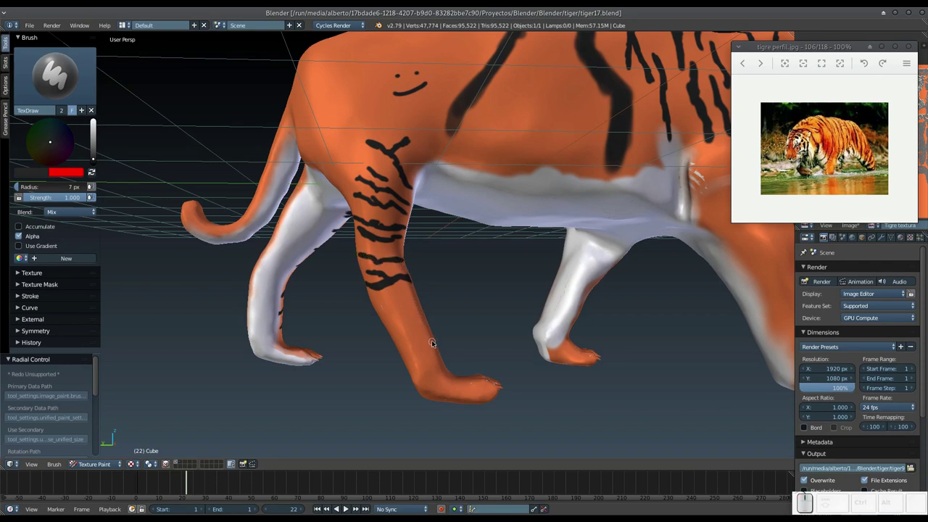
drag(438, 345, 426, 345)
drag(424, 347, 421, 336)
drag(432, 324, 406, 314)
click(404, 315)
click(382, 321)
middle_click(417, 303)
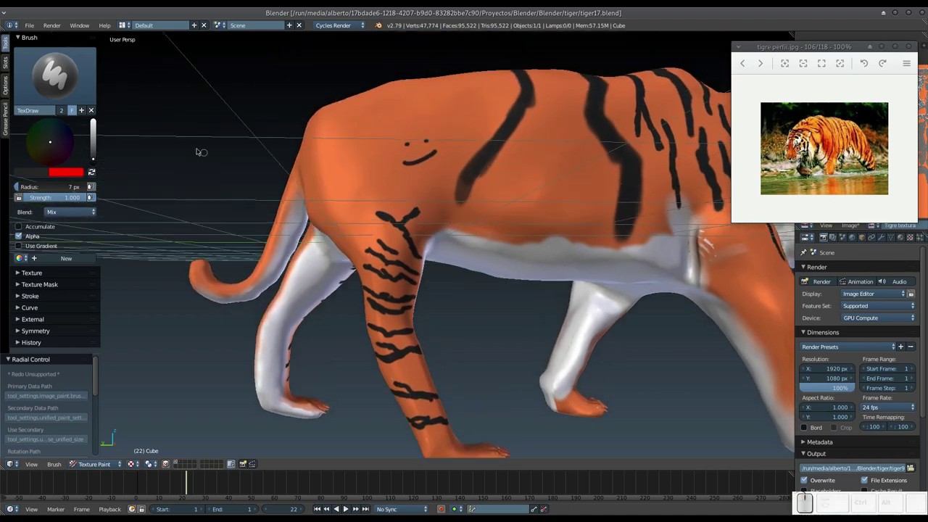
Step: Show the list of texture-paint brushes, keeping TexDraw selected
click(65, 77)
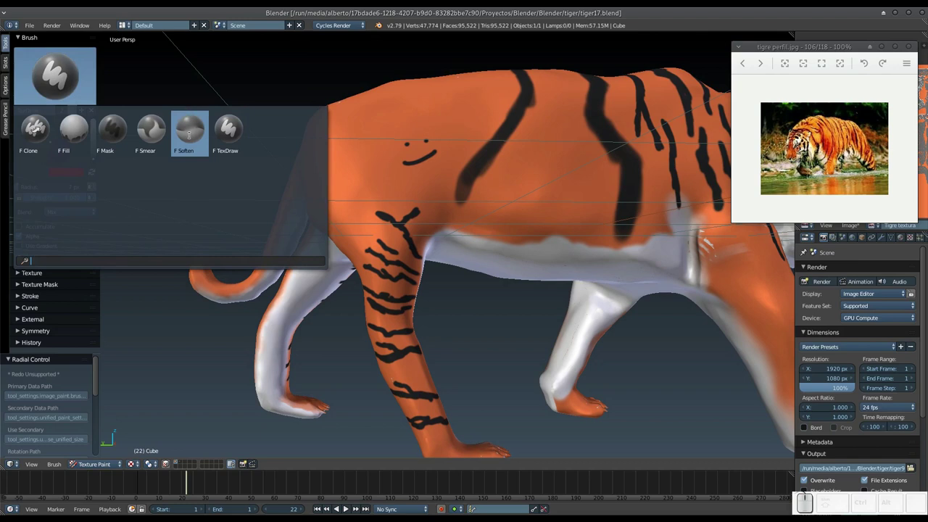
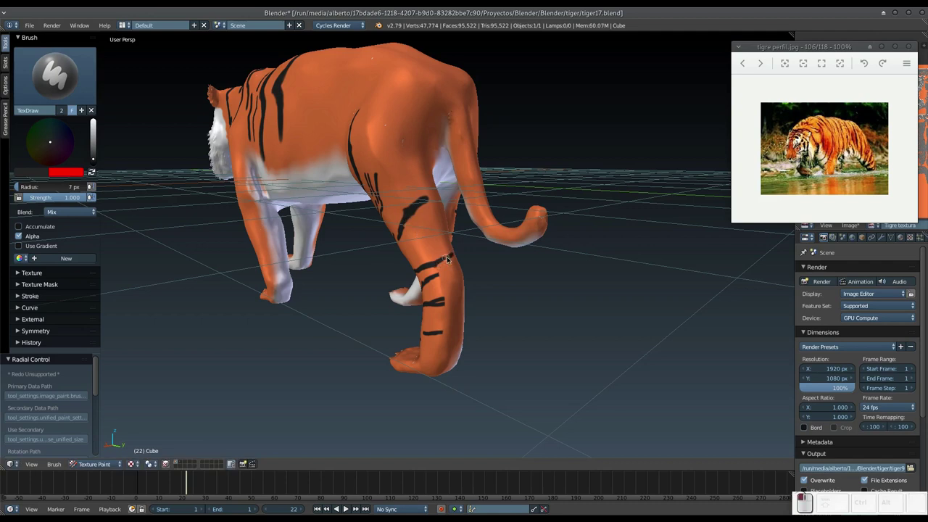
Step: Paint black stripes on the hind leg, adding more lower down
click(441, 273)
double_click(450, 296)
click(447, 292)
click(449, 300)
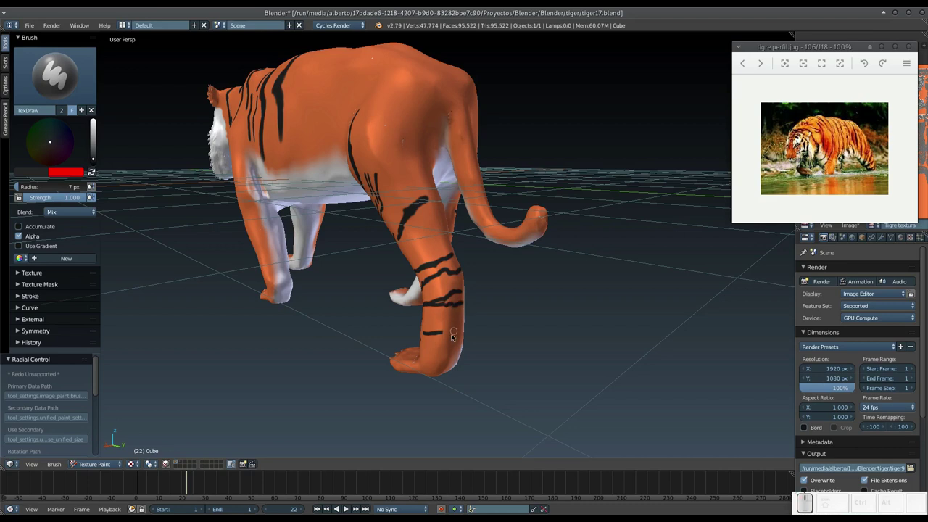
click(449, 332)
click(447, 326)
Step: Paint black stripes on the lower hind leg from the tiger's side
middle_click(435, 321)
click(463, 305)
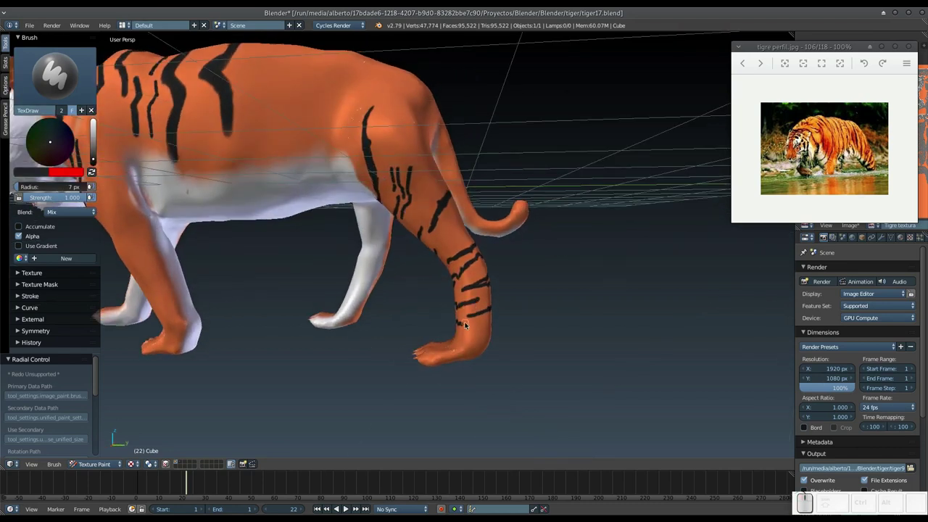
click(466, 323)
click(440, 250)
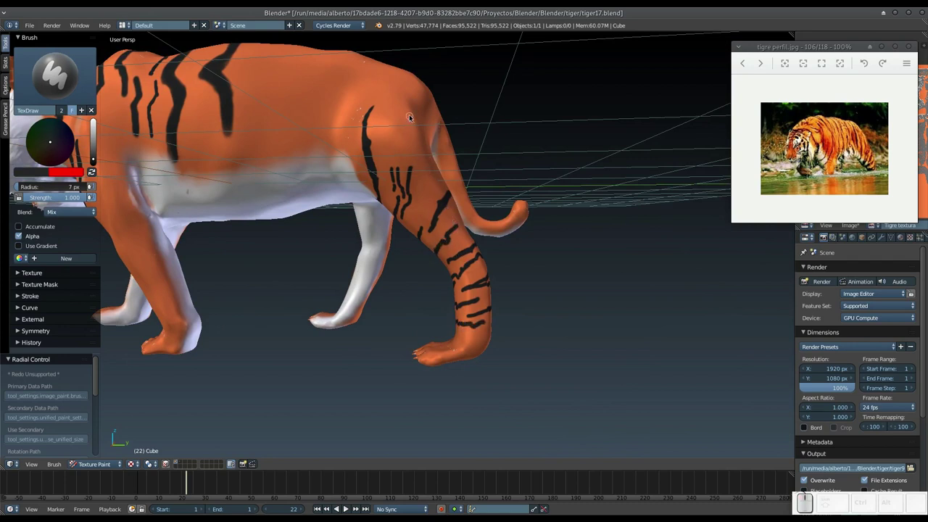
Step: Paint a long black stripe down the tiger's hip above the hind leg
middle_click(367, 129)
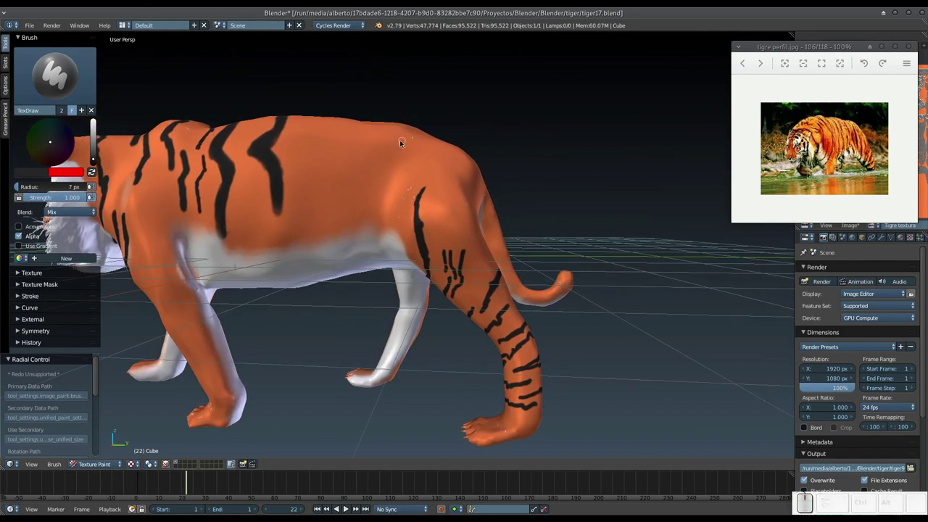
middle_click(401, 157)
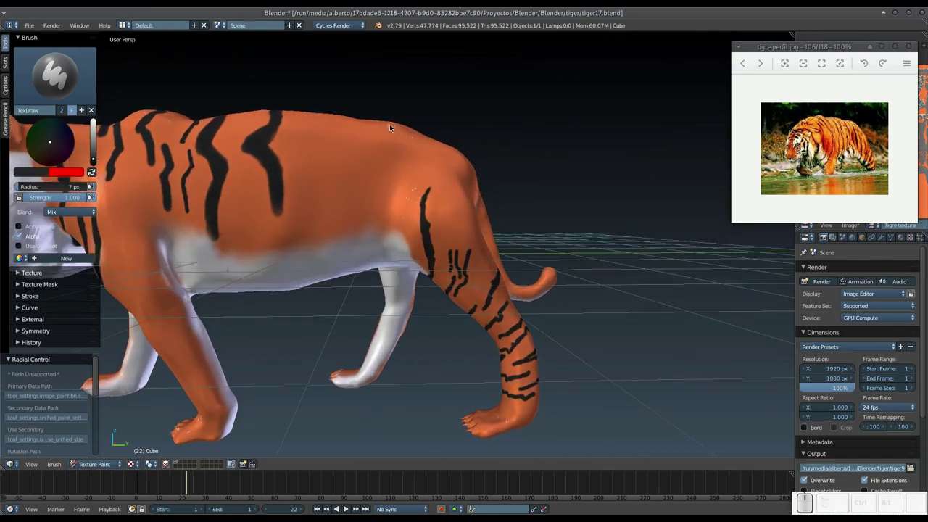
middle_click(392, 144)
drag(392, 120, 397, 200)
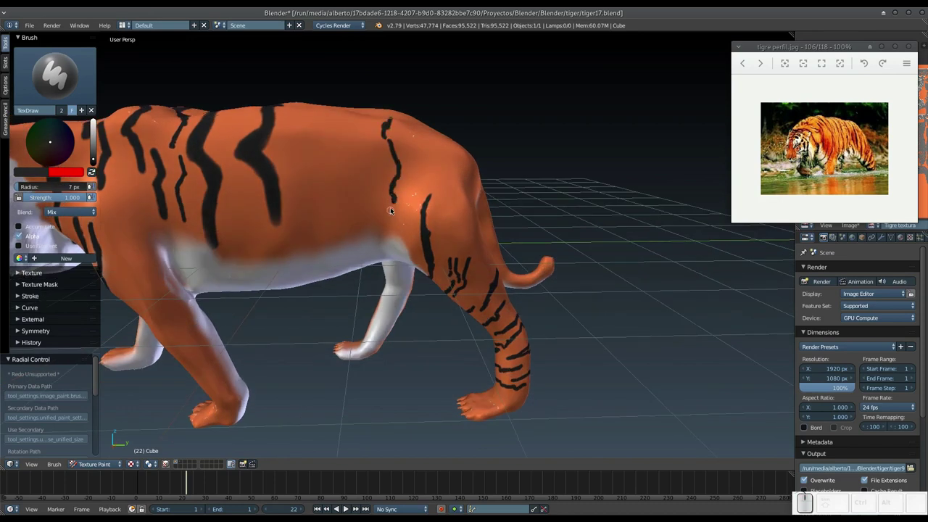
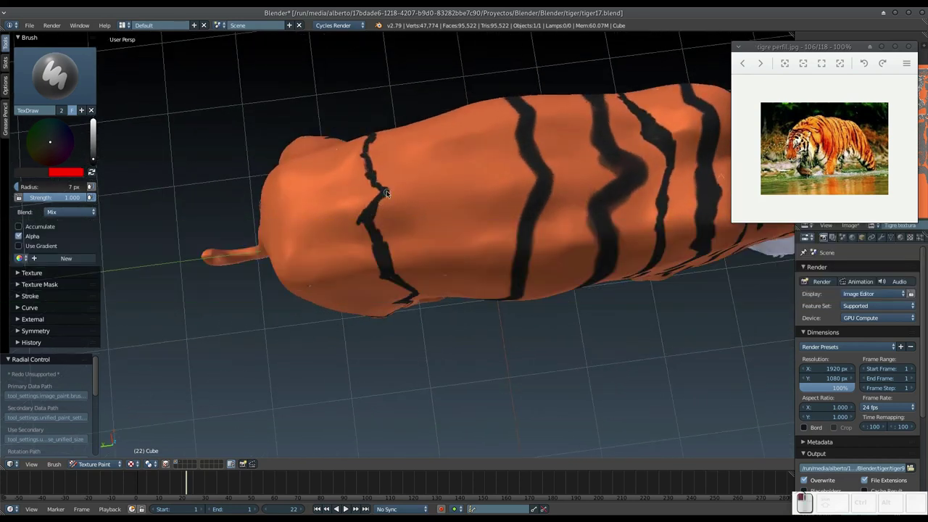
Step: Paint a wavy black stripe across the tiger's back from above, then return to the side view
middle_click(372, 171)
middle_click(354, 283)
middle_click(358, 252)
drag(368, 140, 405, 190)
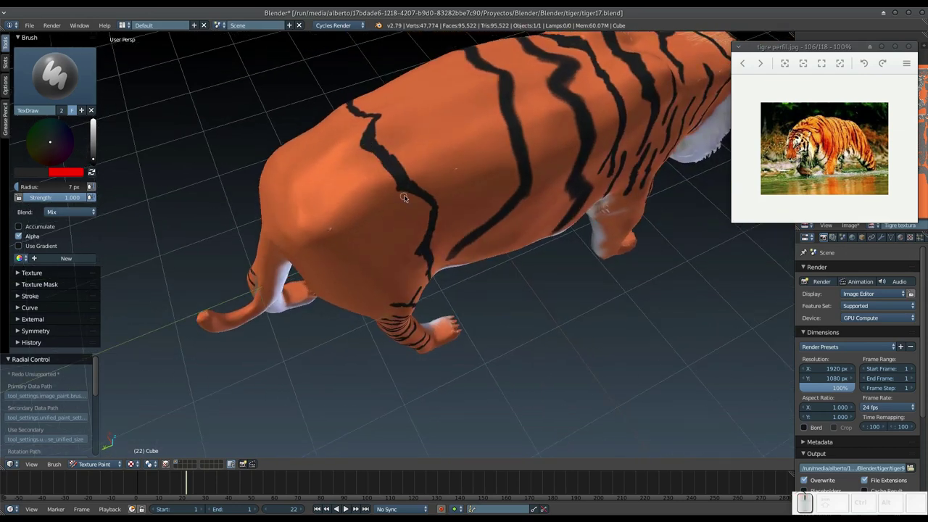
middle_click(407, 228)
middle_click(401, 265)
middle_click(413, 166)
middle_click(407, 185)
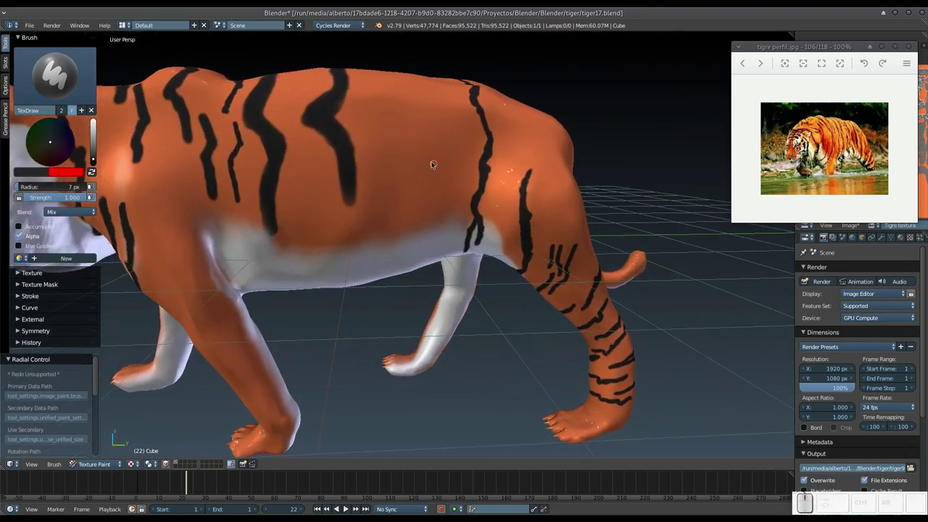
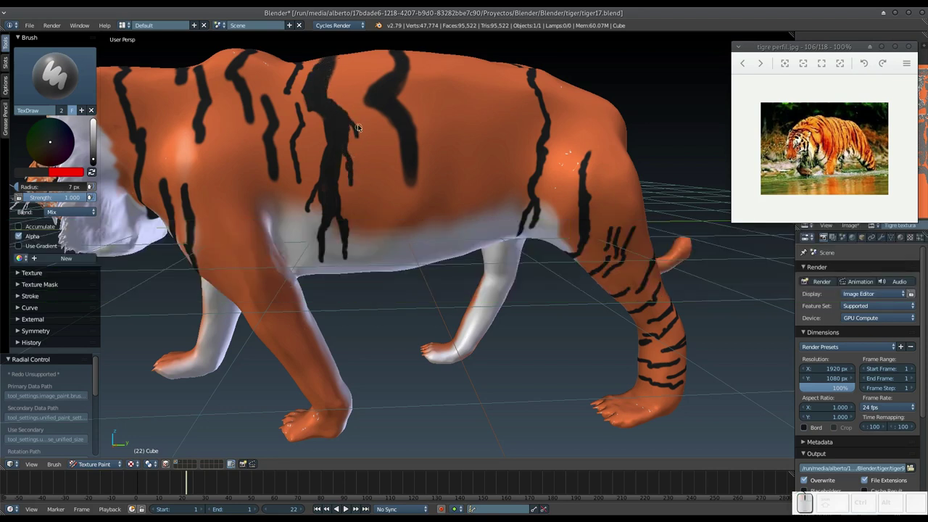
Step: Orbit around the flank and undo the last paint stroke
middle_click(366, 145)
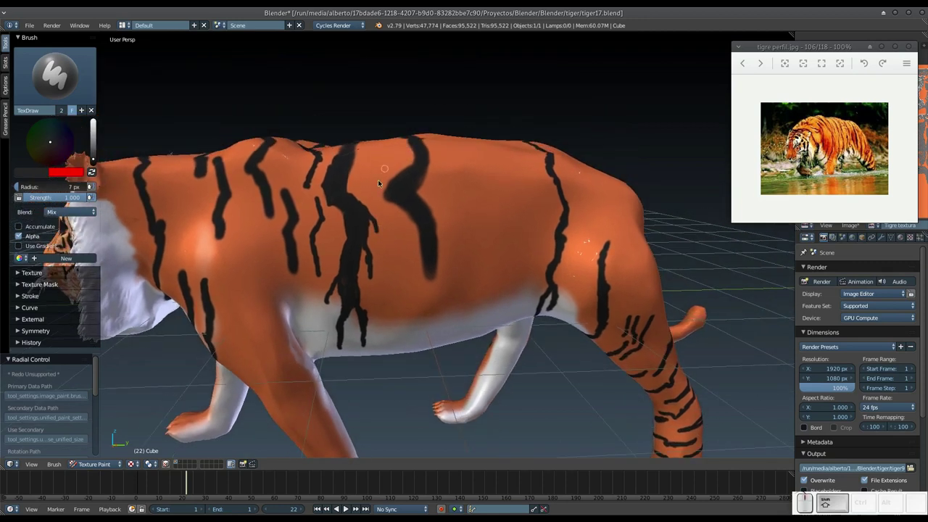
key(ctrl+z)
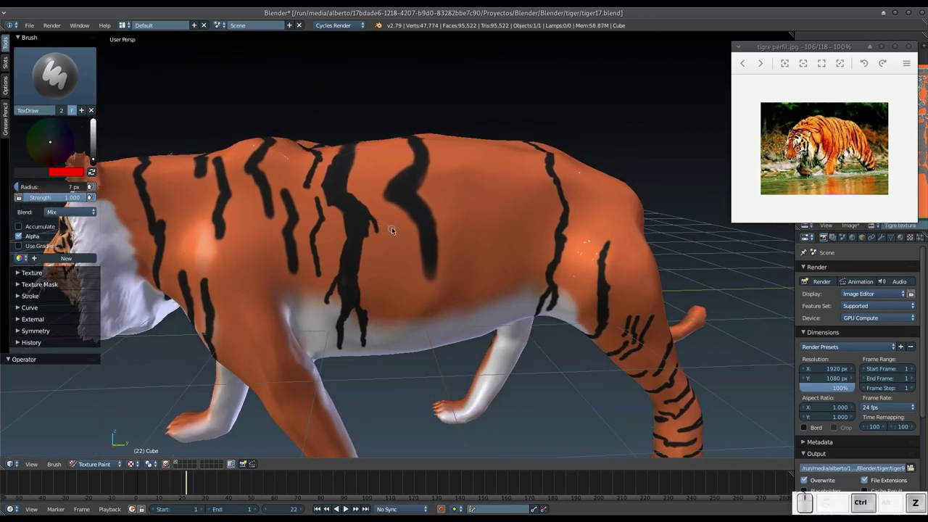
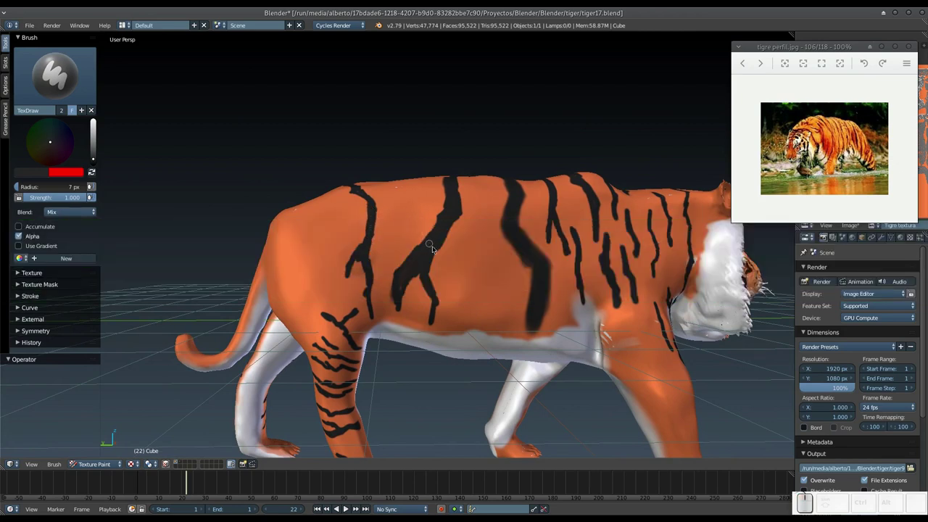
Step: Paint branching black stripes on the flank from the tiger's other side
middle_click(465, 211)
drag(417, 260, 425, 269)
drag(423, 261, 443, 249)
Step: Paint several wavy black bands wrapping around the leg
middle_click(438, 264)
drag(451, 197, 459, 194)
drag(458, 203, 376, 301)
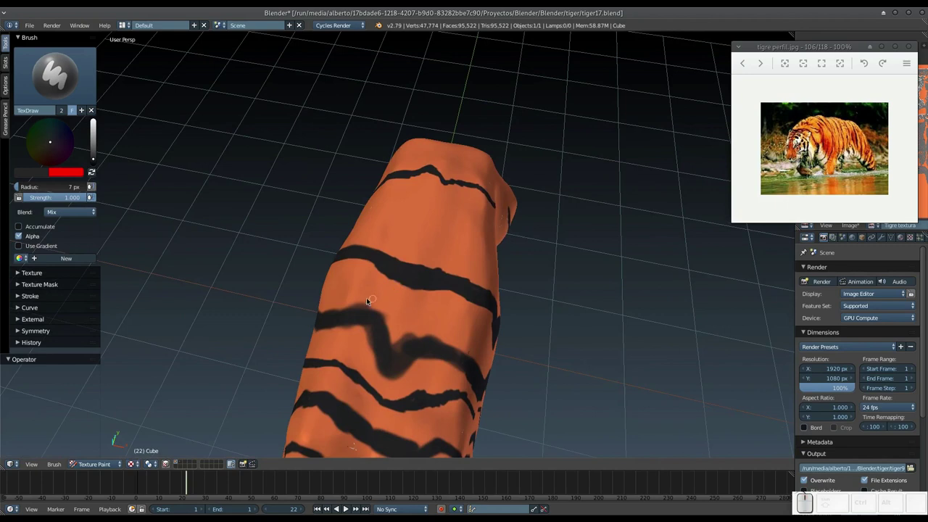
drag(325, 314, 366, 312)
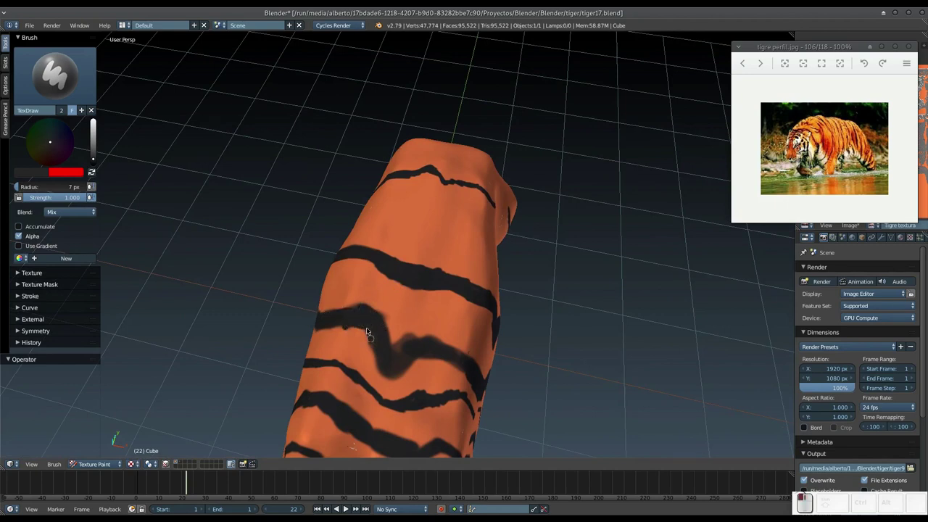
drag(403, 335, 406, 320)
drag(360, 309, 360, 302)
Step: Thicken the flank stripes and extend one down toward the white belly
middle_click(370, 308)
middle_click(434, 289)
drag(510, 214, 474, 272)
drag(486, 240, 482, 296)
middle_click(488, 291)
drag(542, 260, 534, 263)
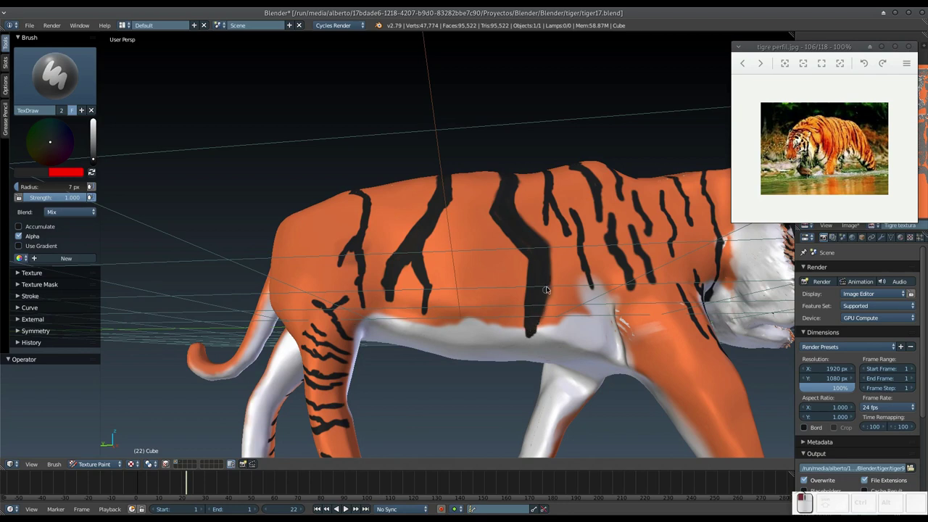
Step: Paint black stripes along the upper flank and near the spine
drag(549, 249, 551, 264)
click(549, 270)
middle_click(532, 269)
click(486, 224)
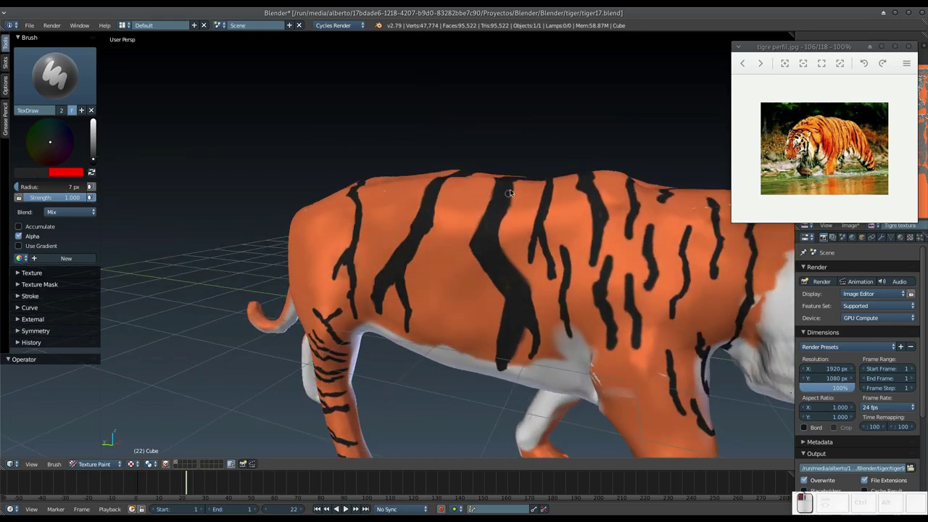
click(513, 181)
Step: Paint a black stripe across the spine from above the tiger's back
middle_click(503, 206)
drag(587, 214, 587, 214)
click(587, 215)
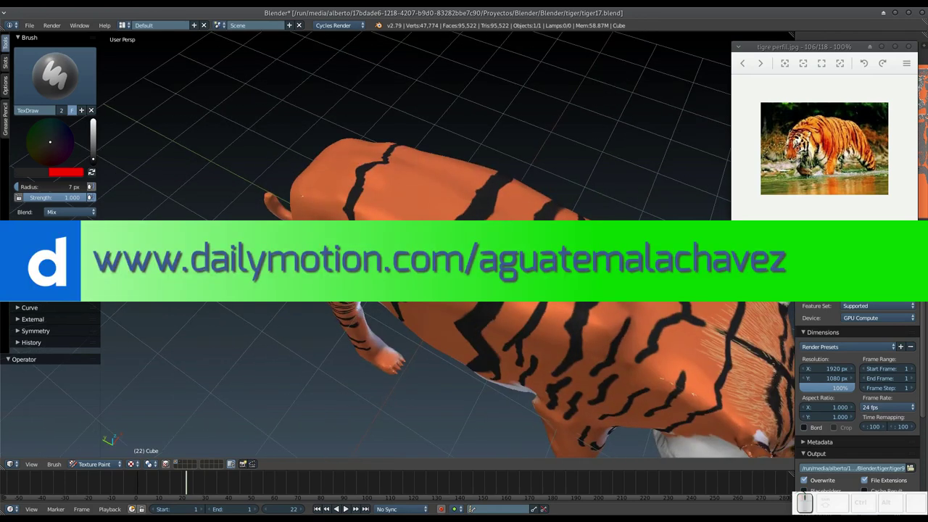
middle_click(587, 215)
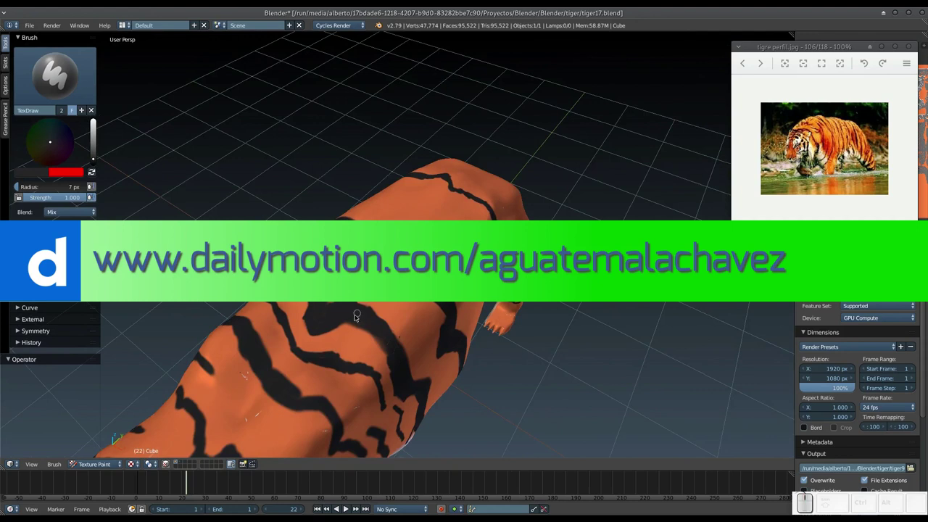